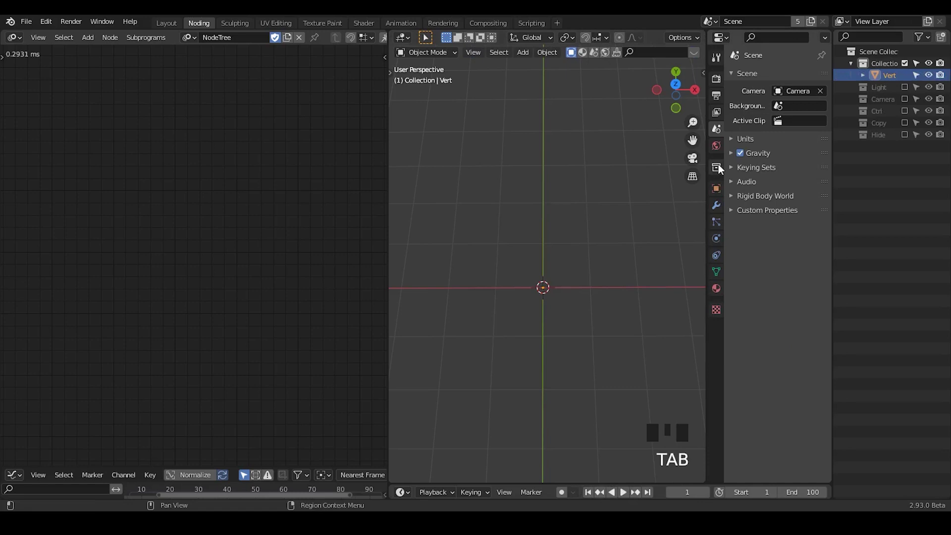
Adjust the Vert object's Screw modifier offset distance and set it to spin around the Y axis
{"action": "left_click", "coordinate": [721, 207]}
{"action": "left_click_drag", "start_coordinate": [764, 82], "coordinate": [692, 217]}
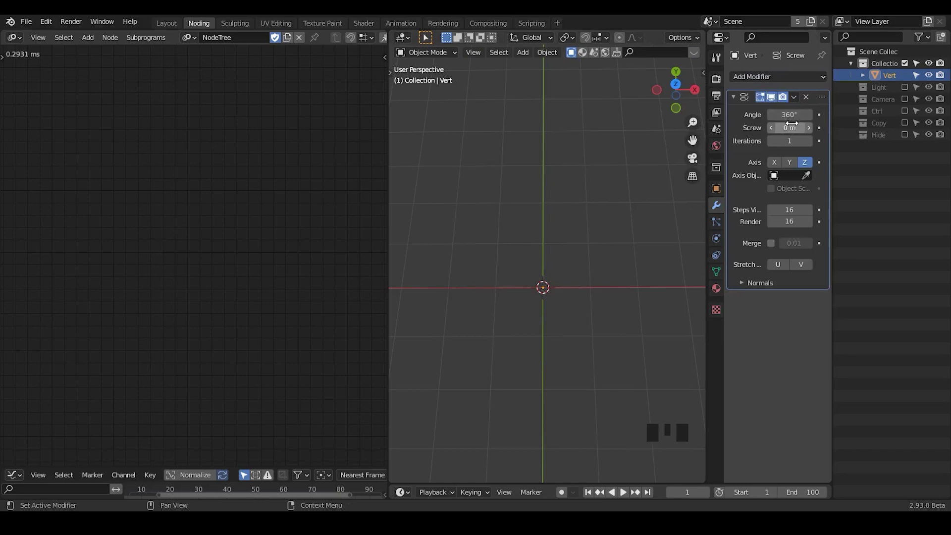
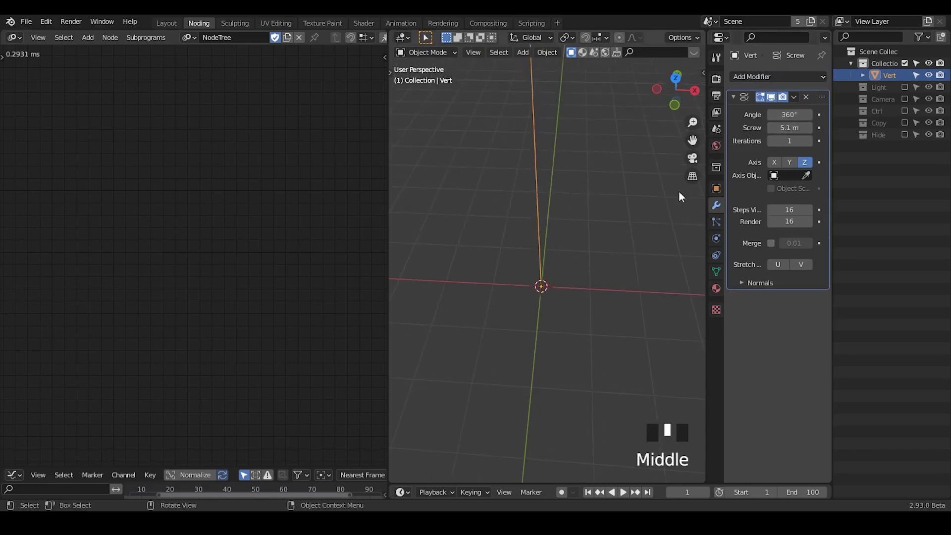
{"action": "left_click", "coordinate": [794, 167]}
{"action": "left_click_drag", "start_coordinate": [598, 224], "coordinate": [578, 178]}
{"action": "scroll", "scroll_direction": "down", "scroll_amount": 3}
{"action": "left_click_drag", "start_coordinate": [579, 183], "coordinate": [821, 100]}
Duplicate the Screw modifier with axis X and -3.1 m screw, then view the fan from above
{"action": "key", "text": "shift+d"}
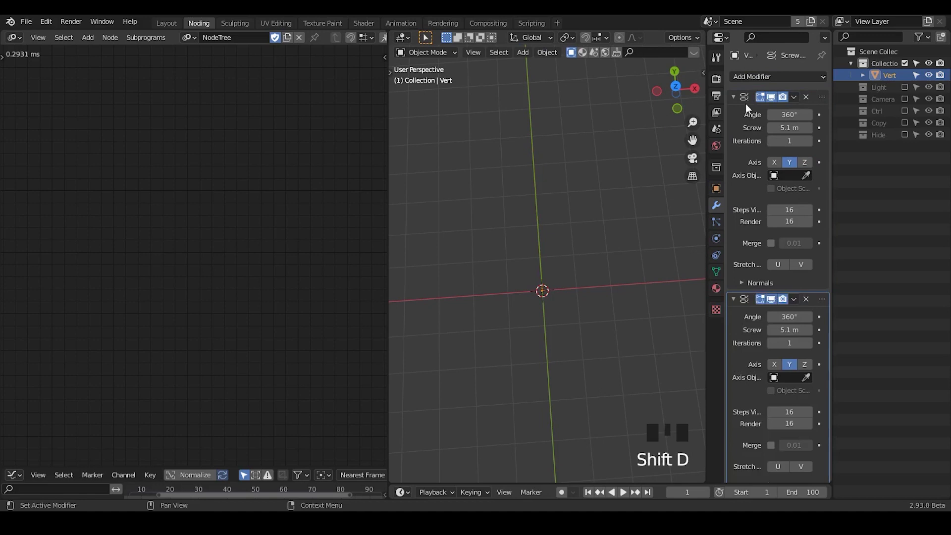
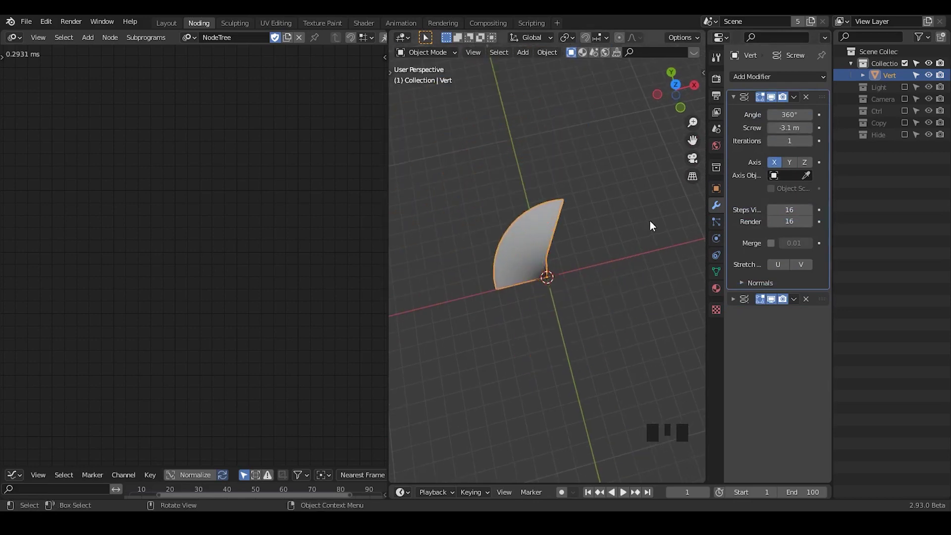
{"action": "left_click_drag", "start_coordinate": [642, 230], "coordinate": [681, 94]}
{"action": "left_click", "coordinate": [681, 94]}
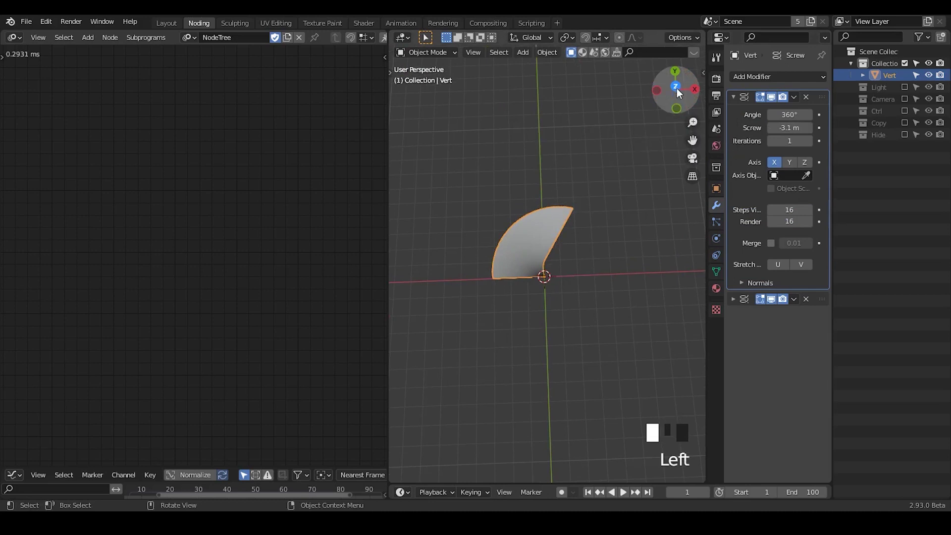
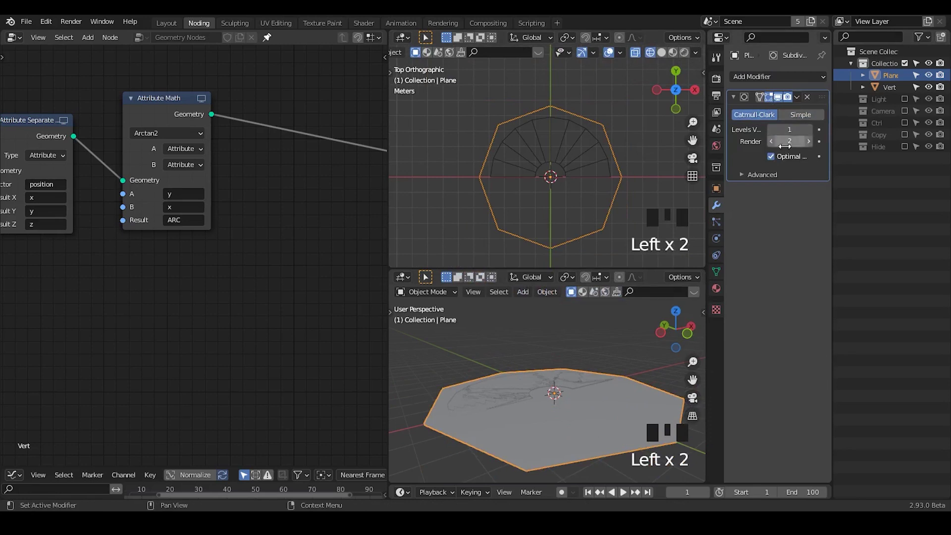
Raise the Plane's Subdivision modifier levels to 6 for viewport and render
{"action": "left_click_drag", "start_coordinate": [776, 163], "coordinate": [803, 123]}
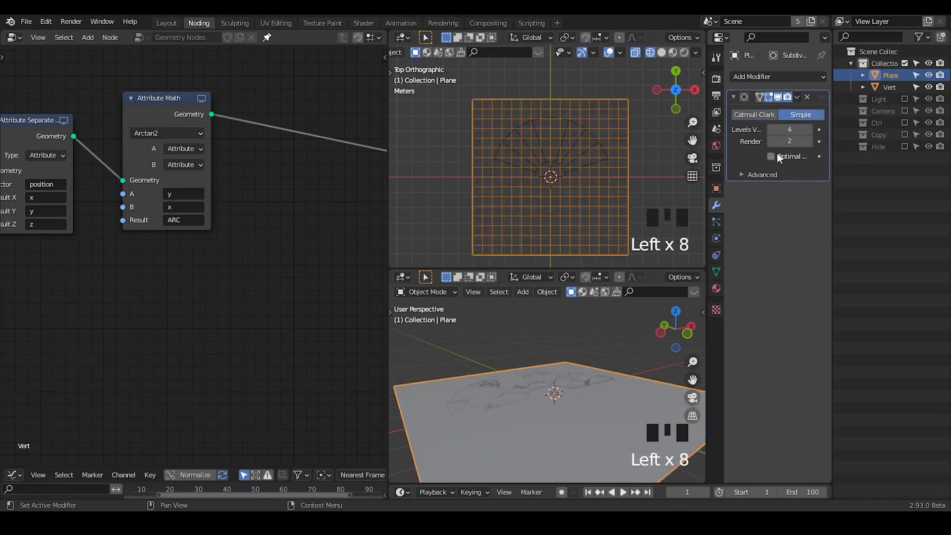
{"action": "left_click_drag", "start_coordinate": [811, 135], "coordinate": [770, 231]}
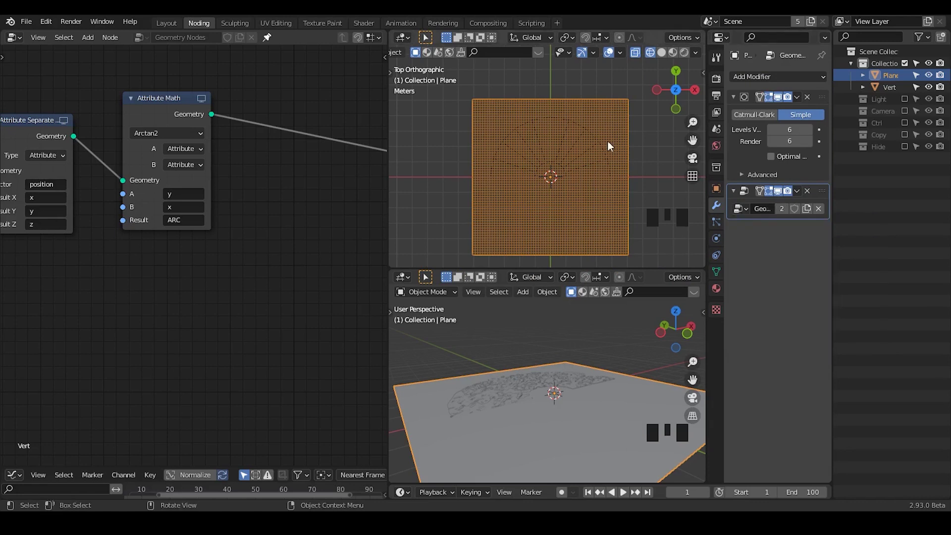
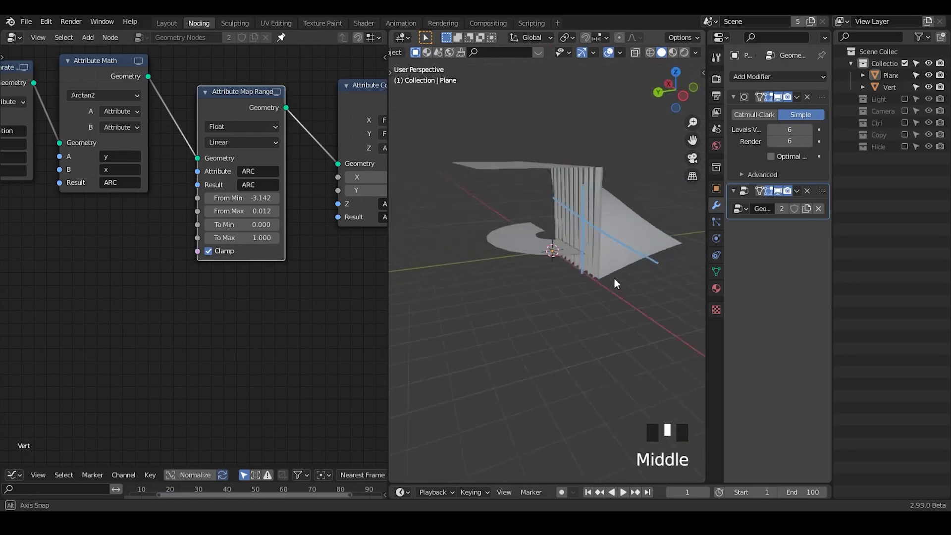
Select the Vert arc object and inspect the remapped fan from directly above
{"action": "left_click", "coordinate": [511, 237]}
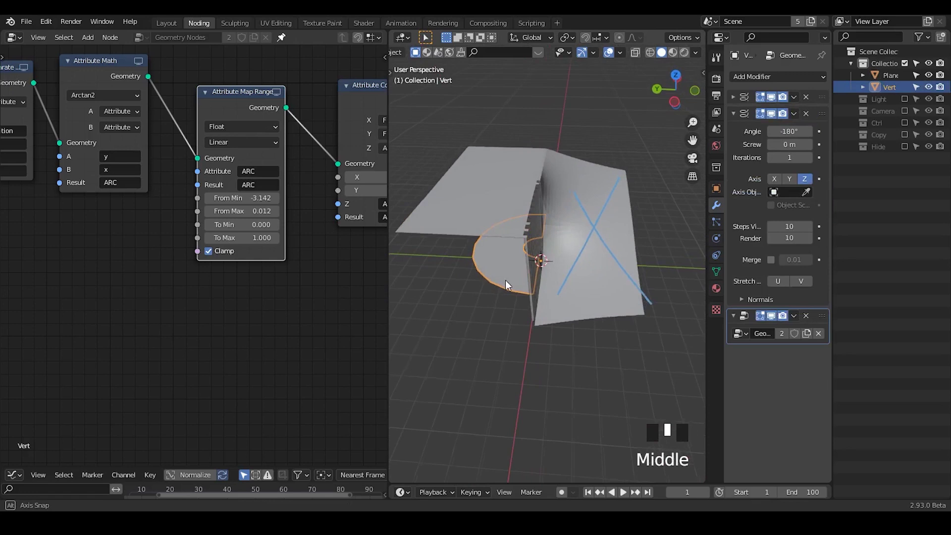
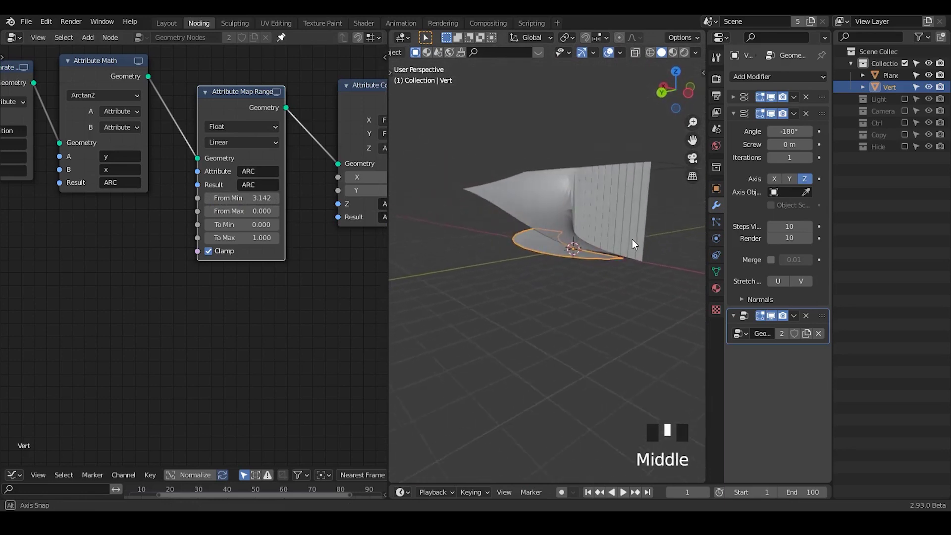
{"action": "left_click_drag", "start_coordinate": [571, 265], "coordinate": [518, 278]}
{"action": "key", "text": "d"}
{"action": "left_click_drag", "start_coordinate": [487, 295], "coordinate": [603, 274]}
{"action": "key", "text": "d"}
{"action": "key", "text": "d"}
{"action": "key", "text": "d"}
{"action": "scroll", "scroll_direction": "down", "scroll_amount": 3}
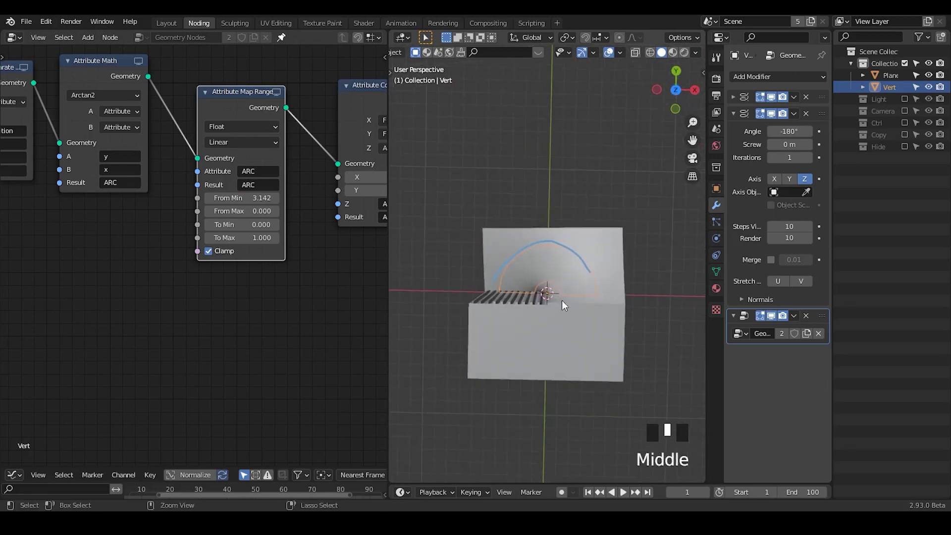
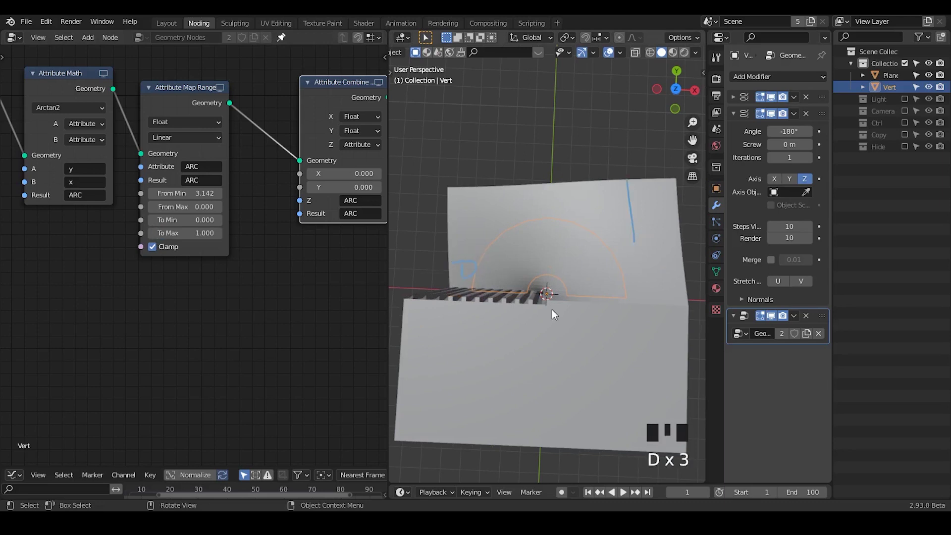
From top view, drag the Screw modifier Angle field to 172°
{"action": "key", "text": "d"}
{"action": "left_click_drag", "start_coordinate": [556, 193], "coordinate": [526, 295]}
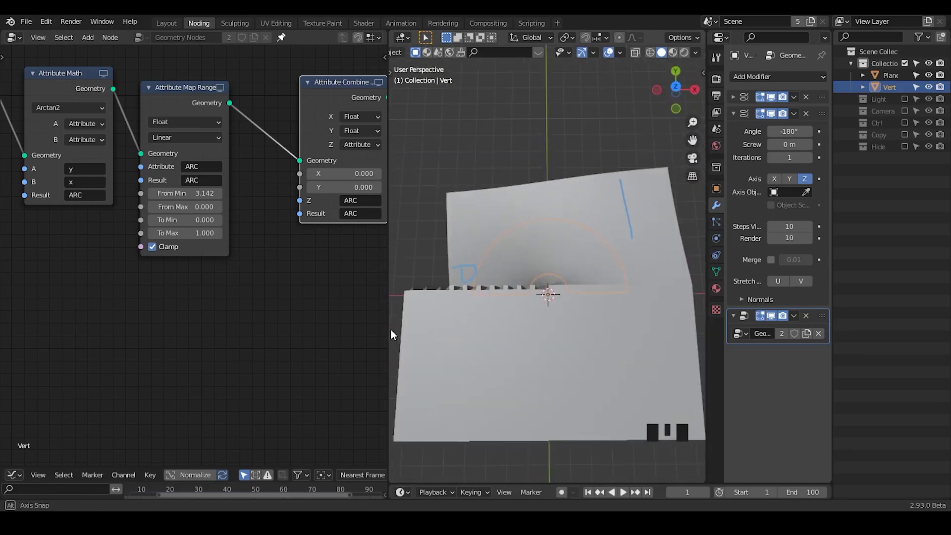
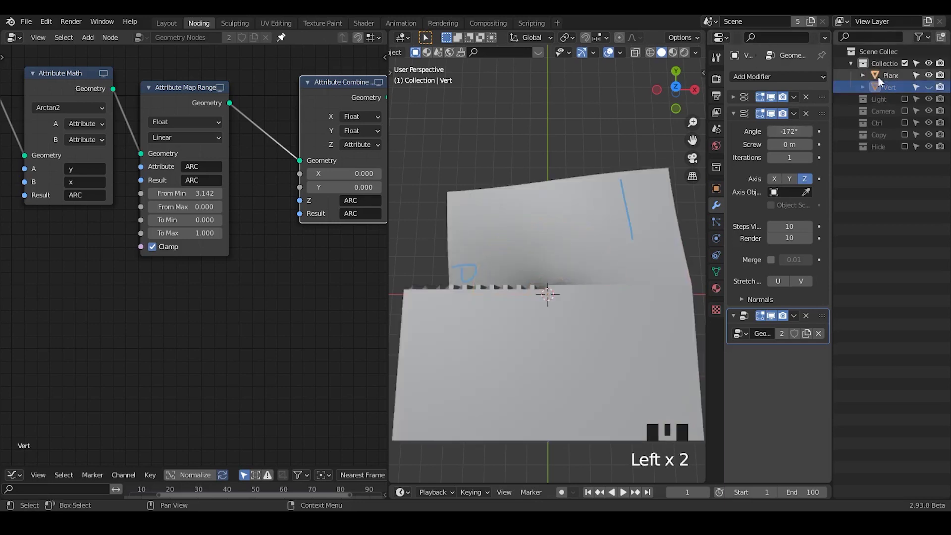
Select the Plane, hide it in the Outliner and make the Vert object active to show its Screw modifier
{"action": "left_click", "coordinate": [577, 231]}
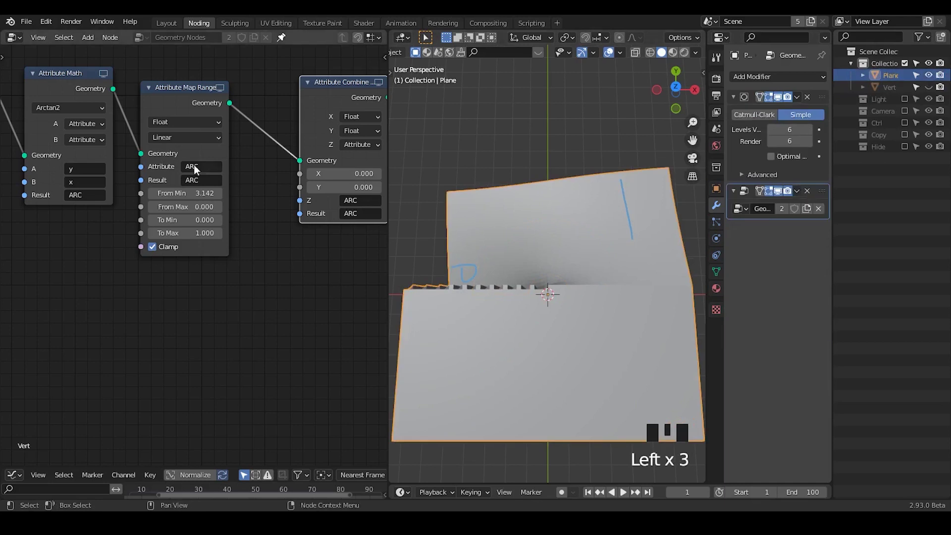
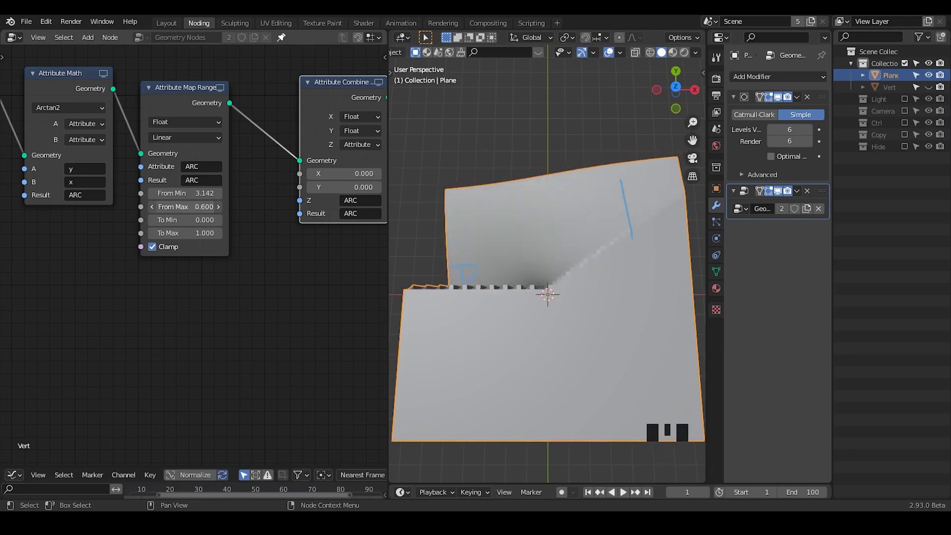
{"action": "left_click", "coordinate": [933, 82]}
{"action": "left_click", "coordinate": [932, 89]}
{"action": "left_click", "coordinate": [903, 94]}
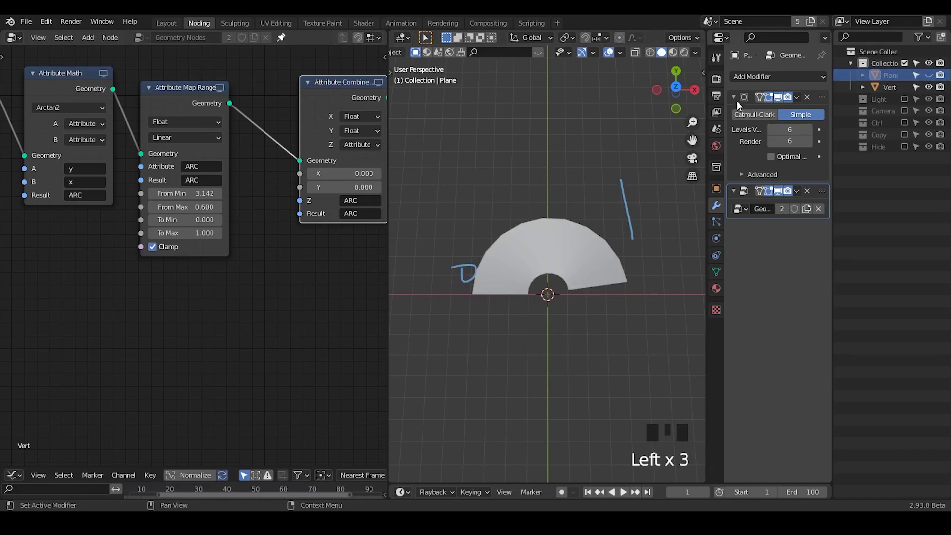
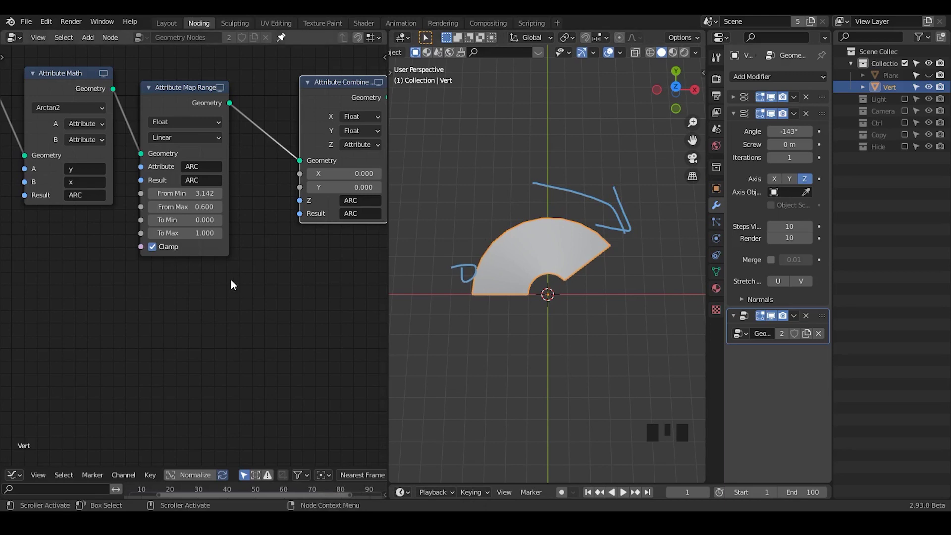
Add a Value node in empty space of the geometry node tree
{"action": "left_click_drag", "start_coordinate": [193, 299], "coordinate": [174, 255]}
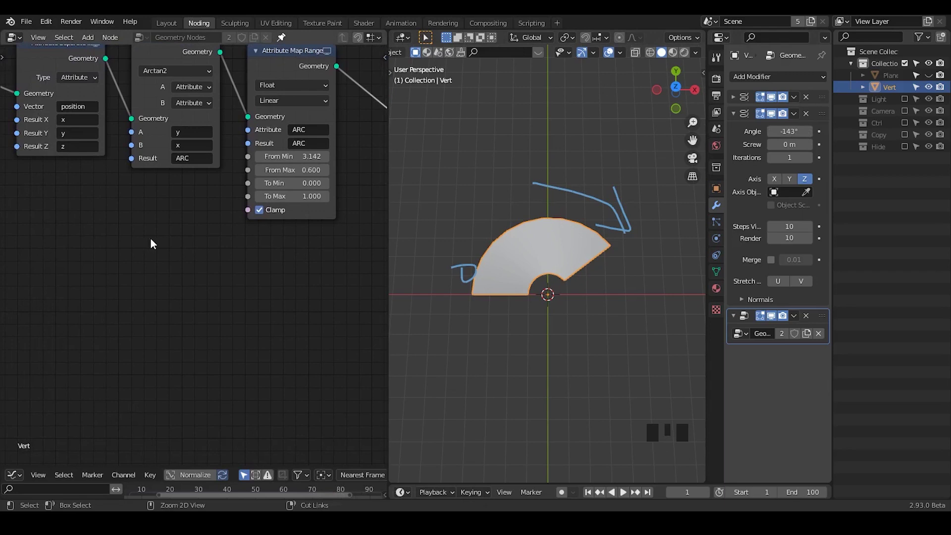
{"action": "key", "text": "ctrl+a"}
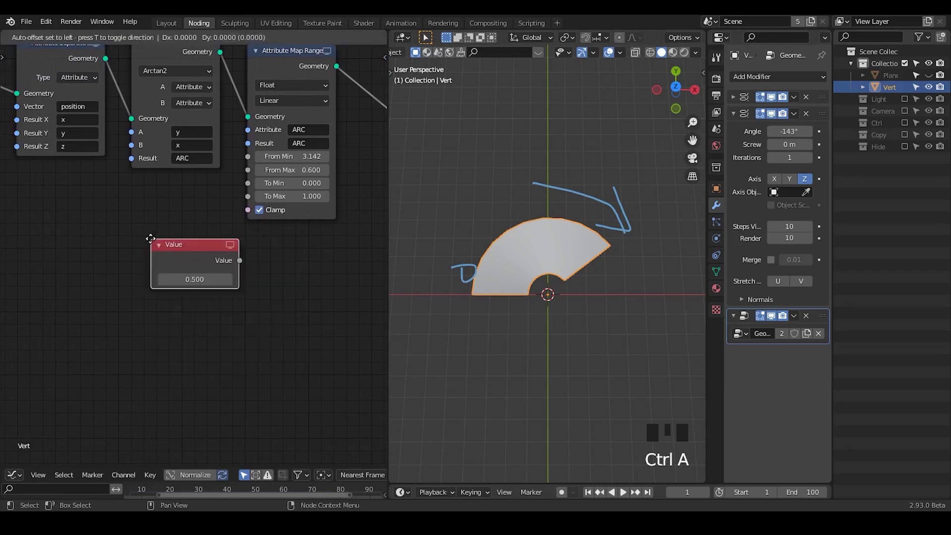
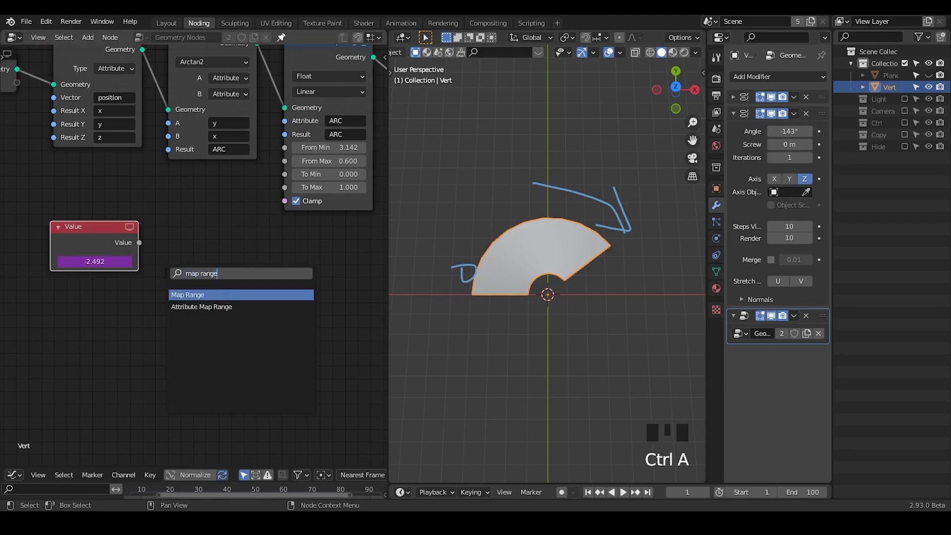
Add a Map Range node and wire the driven Value (-2.492) into its Value input
{"action": "left_click", "coordinate": [116, 242]}
{"action": "left_click_drag", "start_coordinate": [130, 266], "coordinate": [120, 263]}
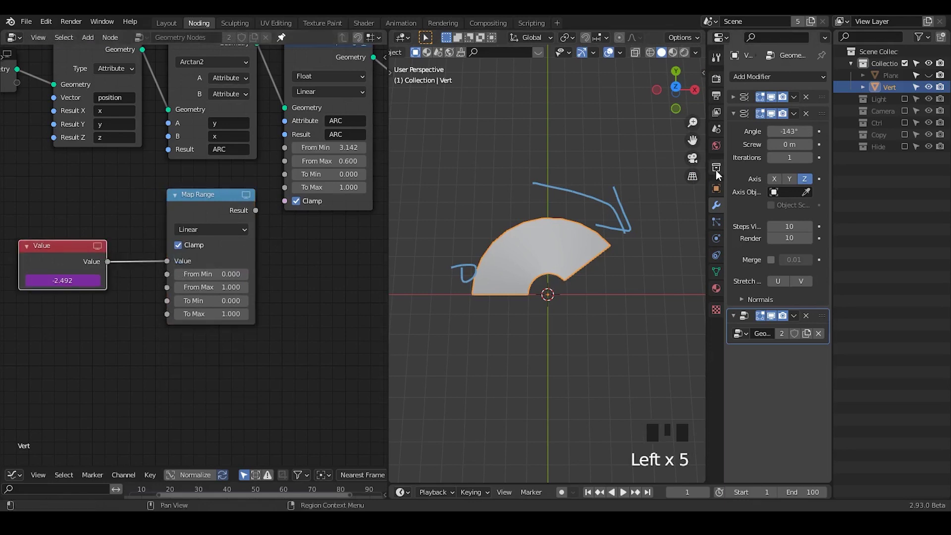
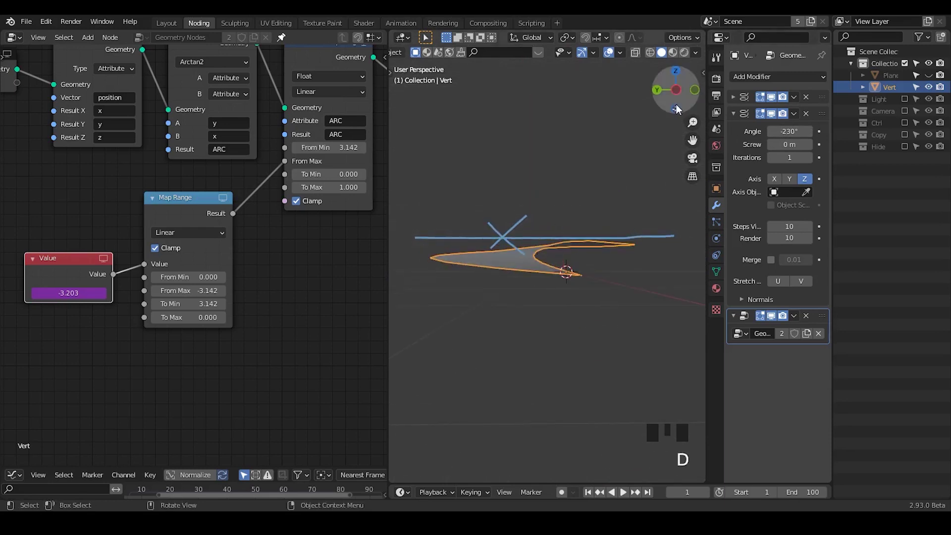
Look at the fan straight from the side via the navigation gizmo
{"action": "left_click", "coordinate": [679, 91]}
{"action": "key", "text": "d"}
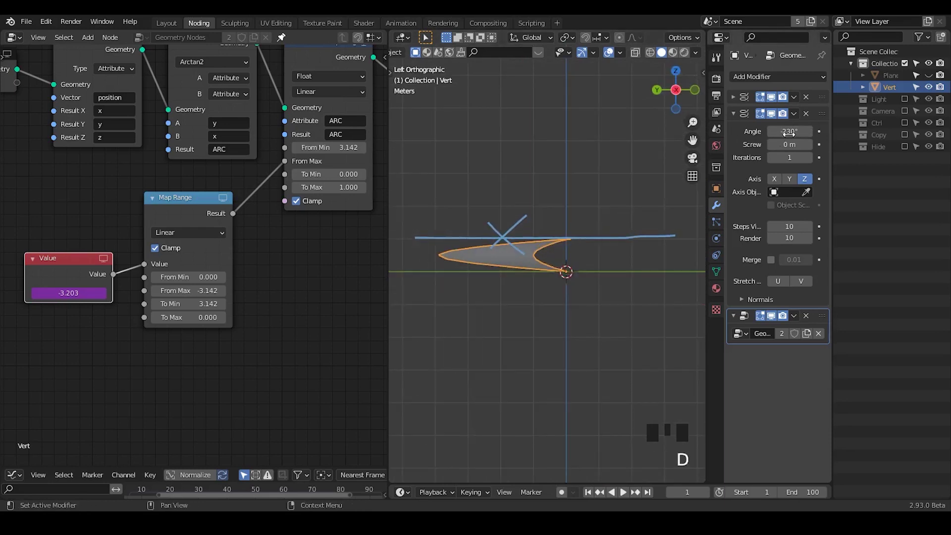
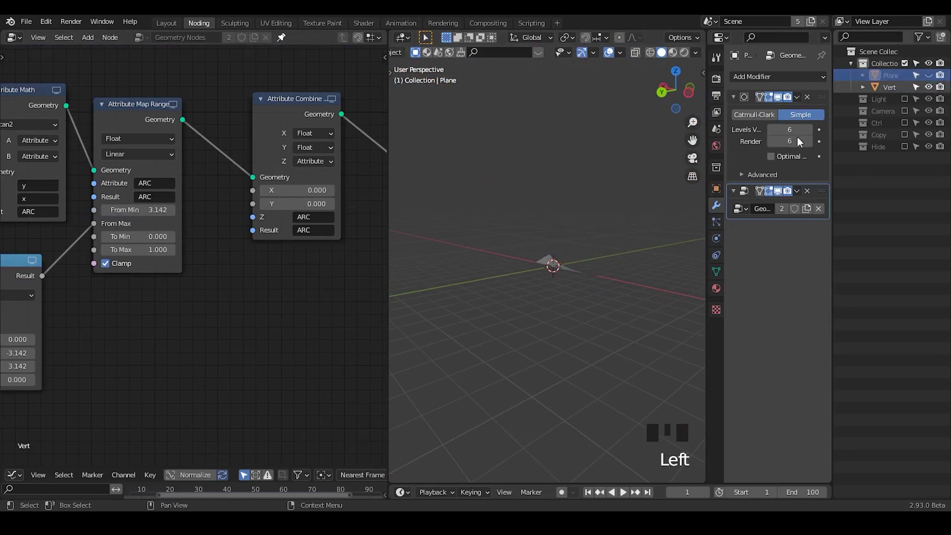
View the fan from the top, draw an annotation curve near it and make the Vert object active
{"action": "scroll", "scroll_direction": "up", "scroll_amount": 3}
{"action": "left_click_drag", "start_coordinate": [586, 253], "coordinate": [680, 79]}
{"action": "left_click", "coordinate": [681, 78]}
{"action": "scroll", "scroll_direction": "up", "scroll_amount": 3}
{"action": "left_click_drag", "start_coordinate": [523, 270], "coordinate": [477, 288]}
{"action": "key", "text": "d"}
{"action": "left_click", "coordinate": [477, 287]}
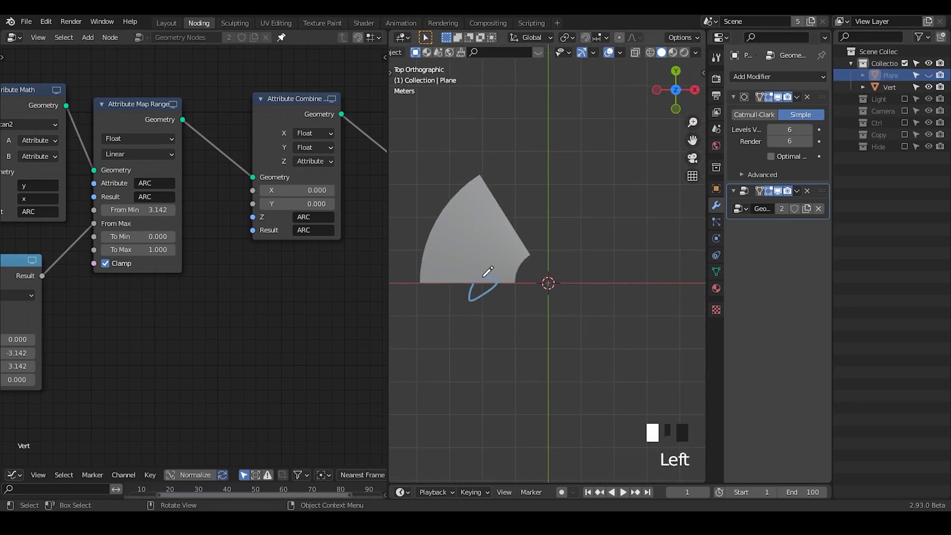
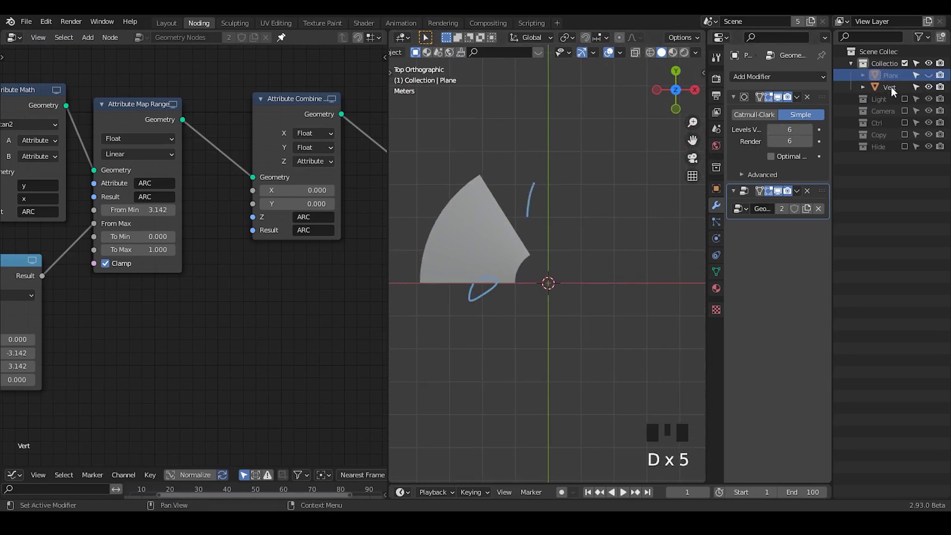
{"action": "left_click", "coordinate": [895, 94]}
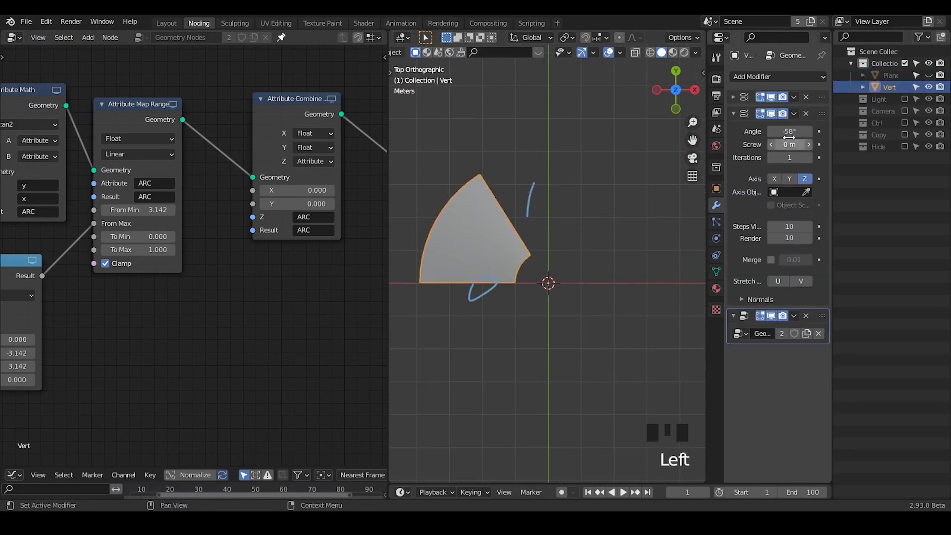
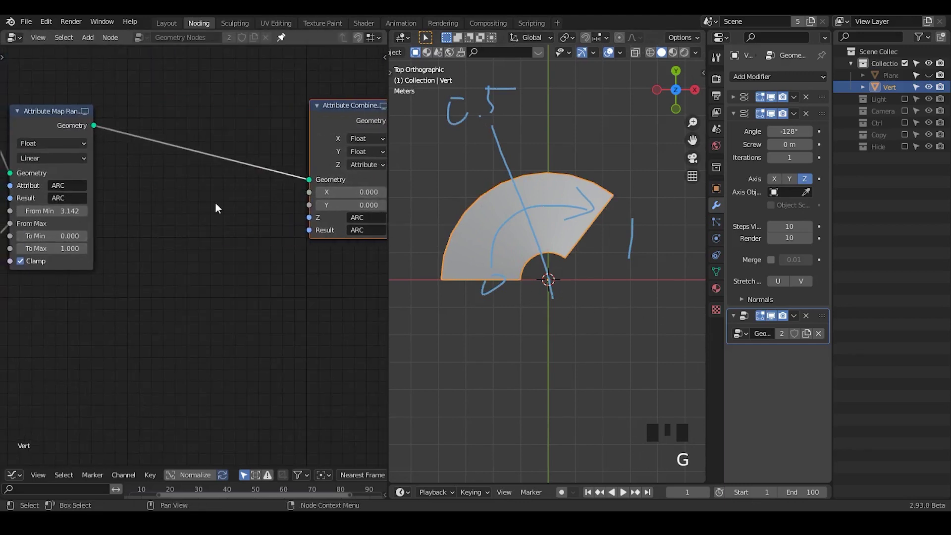
Add an Attribute Math node set to Modulo after the ARC remap, discarding a plain Add node first
{"action": "left_click_drag", "start_coordinate": [207, 208], "coordinate": [242, 209]}
{"action": "key", "text": "ctrl+a"}
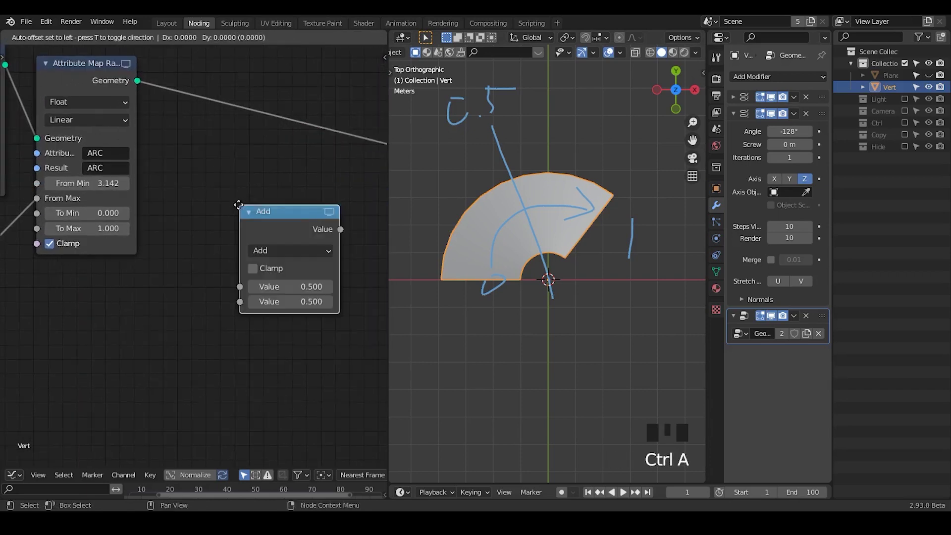
{"action": "key", "text": "x"}
{"action": "key", "text": "ctrl+a"}
{"action": "key", "text": "t"}
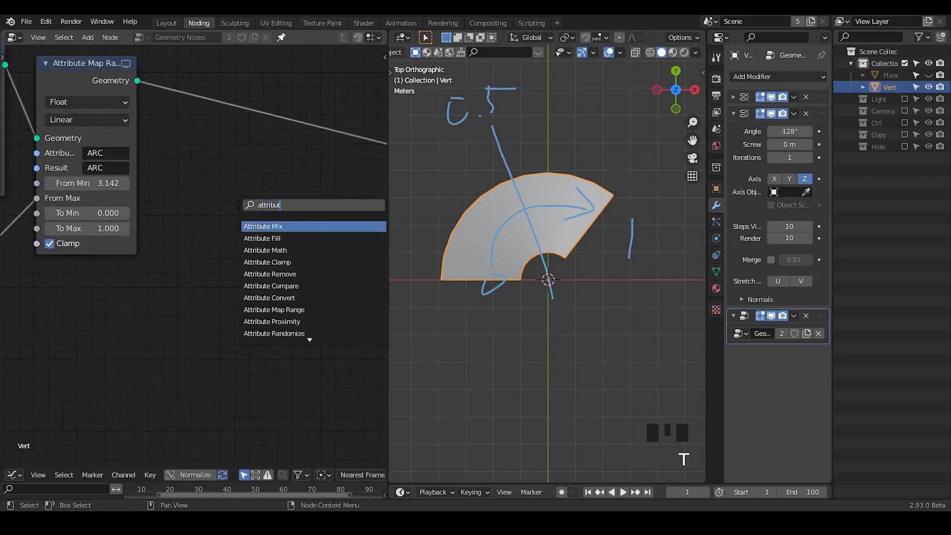
{"action": "left_click_drag", "start_coordinate": [290, 146], "coordinate": [240, 339]}
{"action": "left_click_drag", "start_coordinate": [240, 338], "coordinate": [101, 282]}
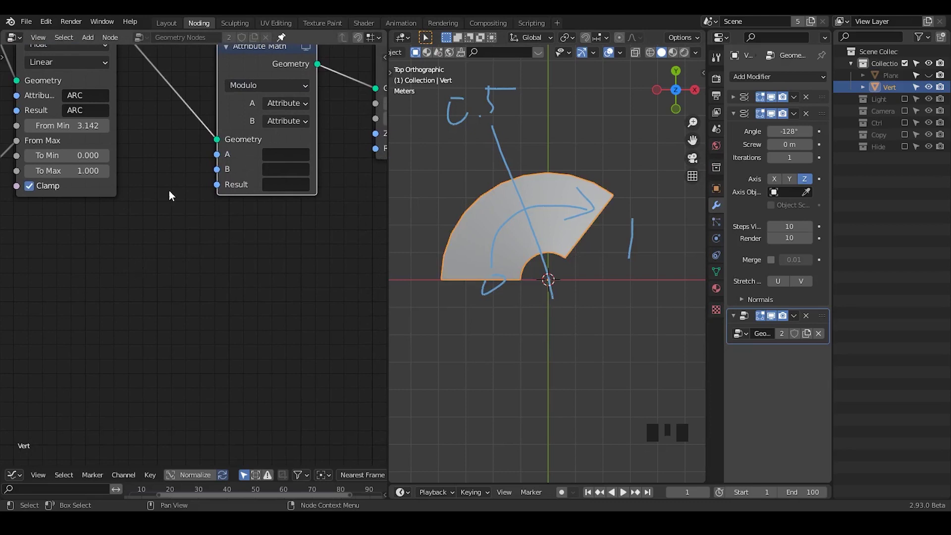
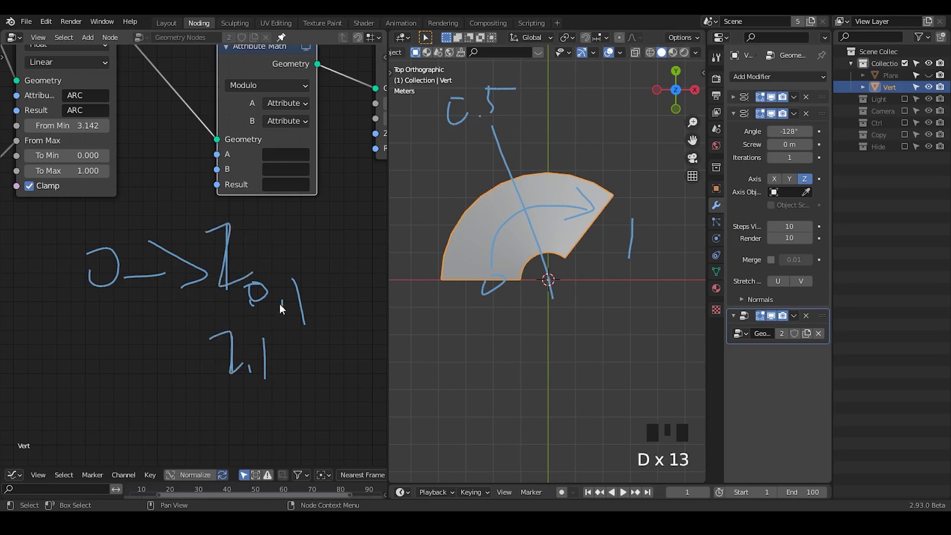
Set the Modulo Attribute Math node to A = ARC, B = 0.2, Result = ARC so the plane pleats
{"action": "key", "text": "d"}
{"action": "key", "text": "d"}
{"action": "key", "text": "d"}
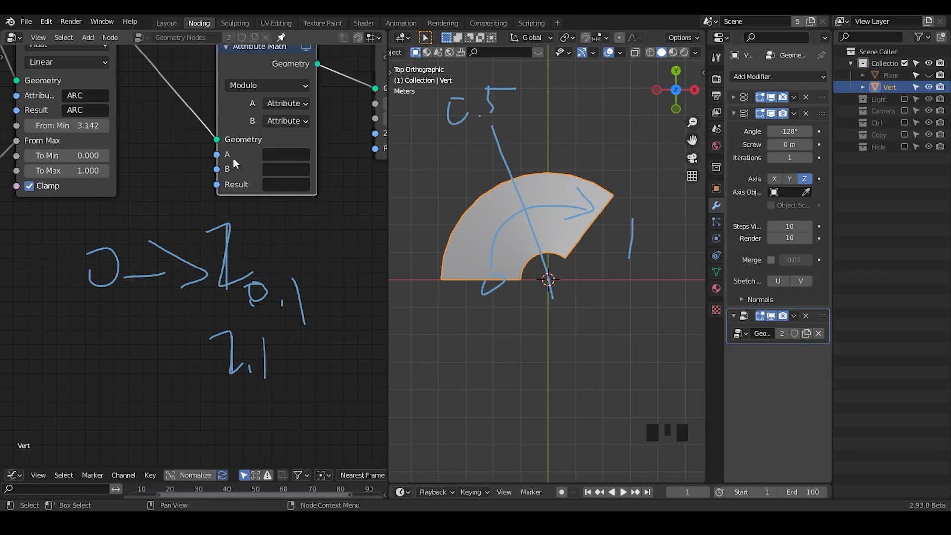
{"action": "key", "text": "d"}
{"action": "left_click_drag", "start_coordinate": [329, 234], "coordinate": [310, 266]}
{"action": "left_click_drag", "start_coordinate": [310, 266], "coordinate": [292, 166]}
{"action": "left_click_drag", "start_coordinate": [292, 166], "coordinate": [928, 77]}
{"action": "left_click", "coordinate": [887, 79]}
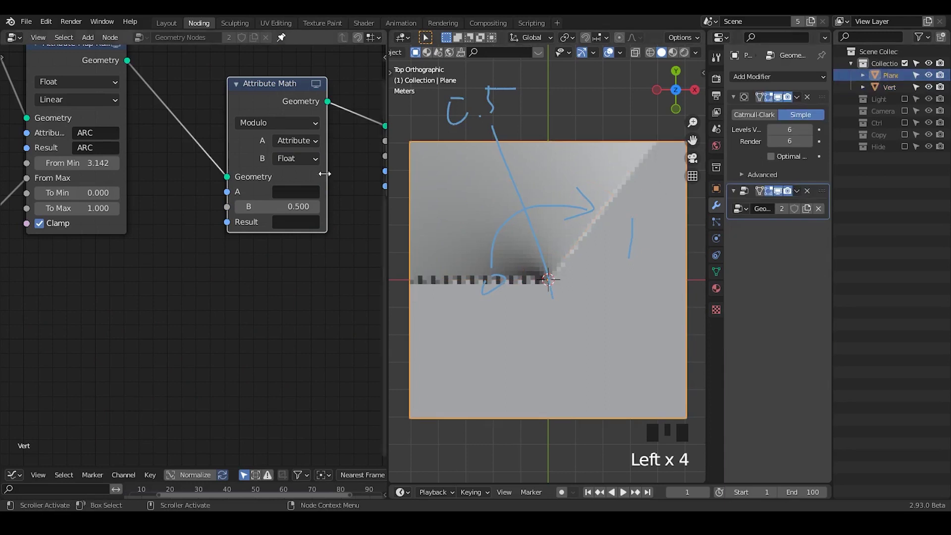
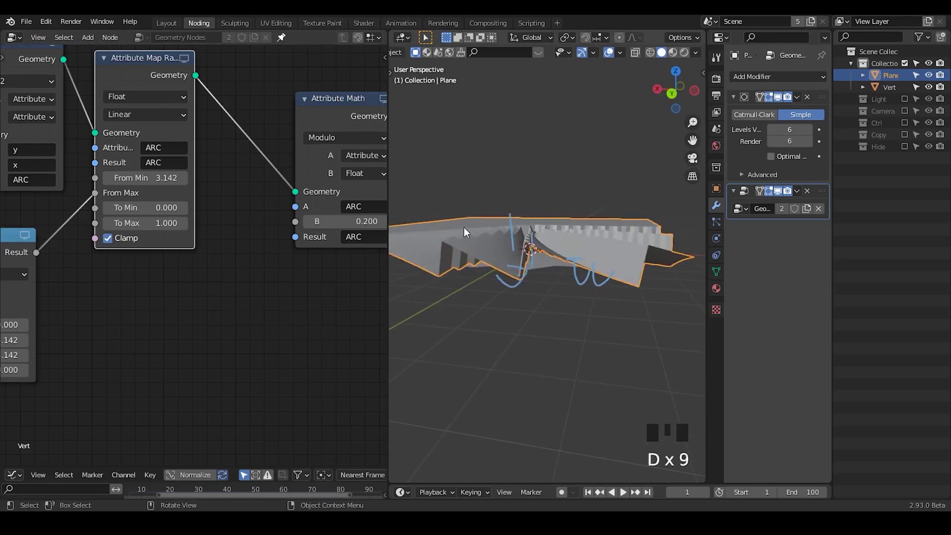
Orbit around the pleated Plane to inspect its stepped folds
{"action": "key", "text": "d"}
{"action": "left_click_drag", "start_coordinate": [526, 326], "coordinate": [603, 193]}
{"action": "key", "text": "d"}
{"action": "right_click", "coordinate": [605, 186]}
{"action": "key", "text": "d"}
{"action": "left_click_drag", "start_coordinate": [538, 358], "coordinate": [348, 116]}
{"action": "left_click", "coordinate": [347, 116]}
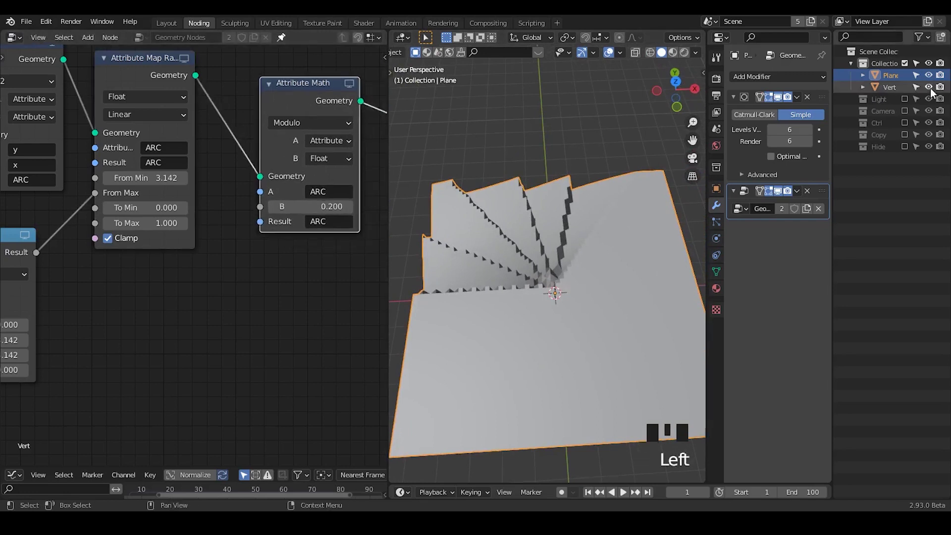
Hide the Plane in the Outliner and select the Vert object to show its Screw modifier
{"action": "left_click", "coordinate": [933, 80]}
{"action": "left_click", "coordinate": [896, 94]}
{"action": "scroll", "scroll_direction": "up", "scroll_amount": 3}
{"action": "scroll", "scroll_direction": "down", "scroll_amount": 3}
{"action": "left_click_drag", "start_coordinate": [534, 273], "coordinate": [687, 94]}
{"action": "left_click", "coordinate": [687, 93]}
{"action": "left_click_drag", "start_coordinate": [555, 256], "coordinate": [936, 93]}
{"action": "left_click", "coordinate": [936, 92]}
{"action": "left_click", "coordinate": [930, 77]}
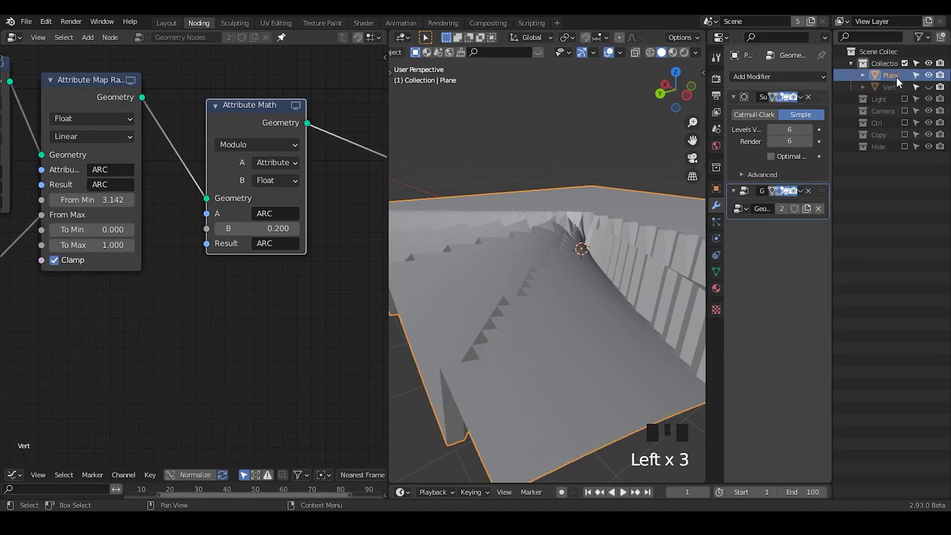
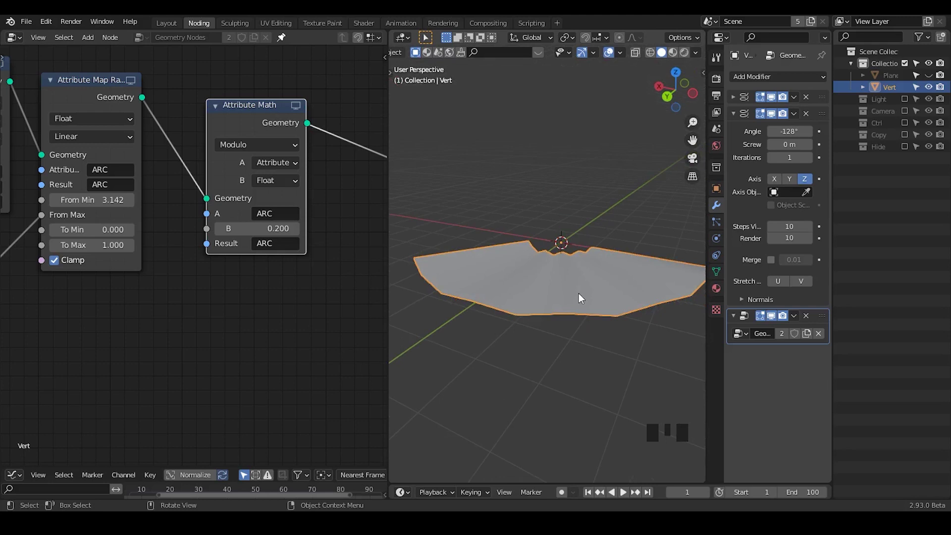
Orbit the Vert fan and settle on a top-down view of it
{"action": "left_click_drag", "start_coordinate": [582, 297], "coordinate": [586, 319]}
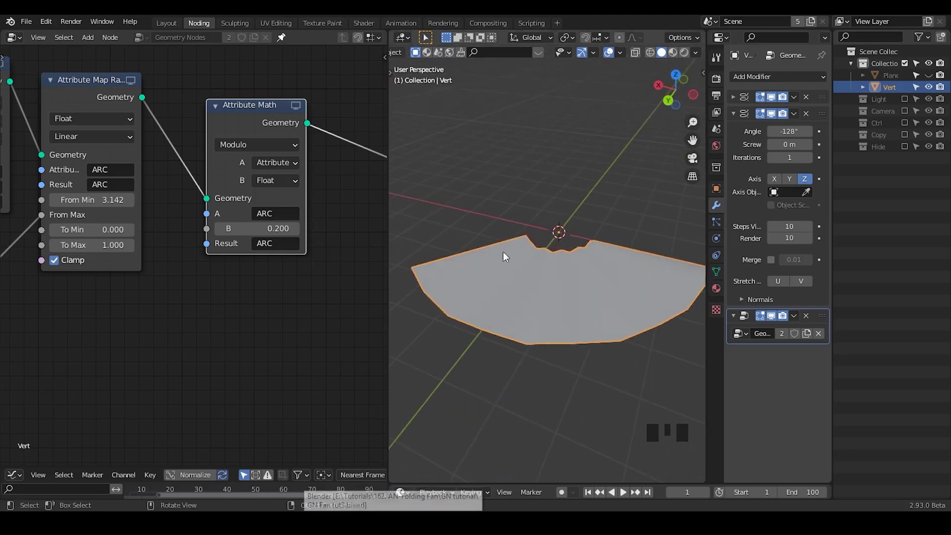
{"action": "left_click_drag", "start_coordinate": [563, 318], "coordinate": [243, 116]}
{"action": "left_click_drag", "start_coordinate": [243, 115], "coordinate": [582, 245]}
{"action": "left_click_drag", "start_coordinate": [582, 245], "coordinate": [654, 53]}
{"action": "left_click", "coordinate": [654, 53]}
{"action": "left_click_drag", "start_coordinate": [592, 247], "coordinate": [607, 231]}
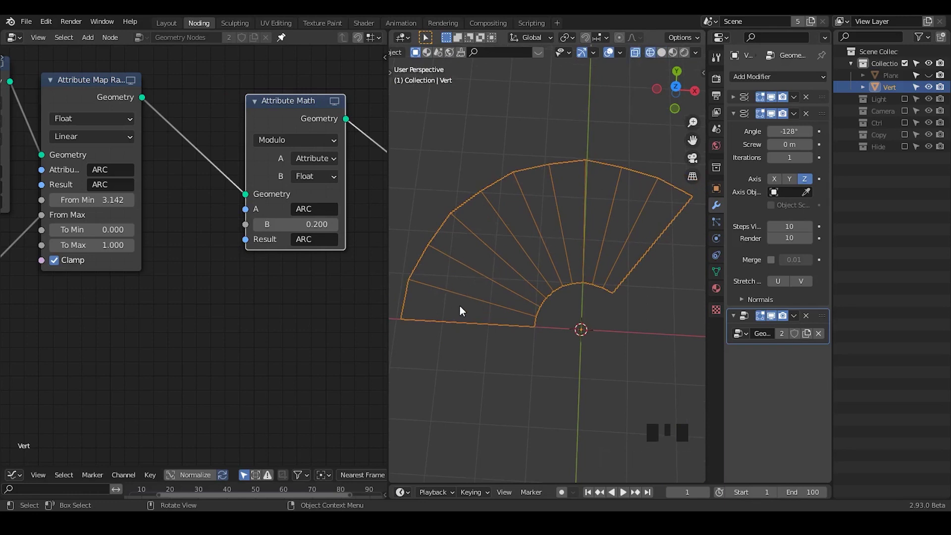
Show the fan as wireframe and add an Input > Value node, right-clicking its value for Paste Driver
{"action": "key", "text": "d"}
{"action": "left_click", "coordinate": [459, 301]}
{"action": "key", "text": "d"}
{"action": "left_click", "coordinate": [471, 302]}
{"action": "key", "text": "d"}
{"action": "key", "text": "d"}
{"action": "key", "text": "d"}
{"action": "right_click", "coordinate": [472, 299]}
{"action": "key", "text": "d"}
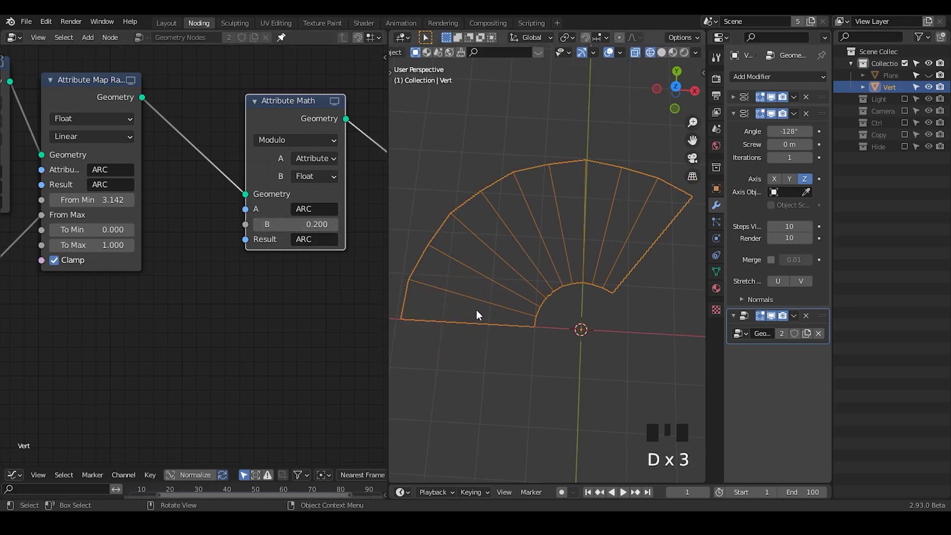
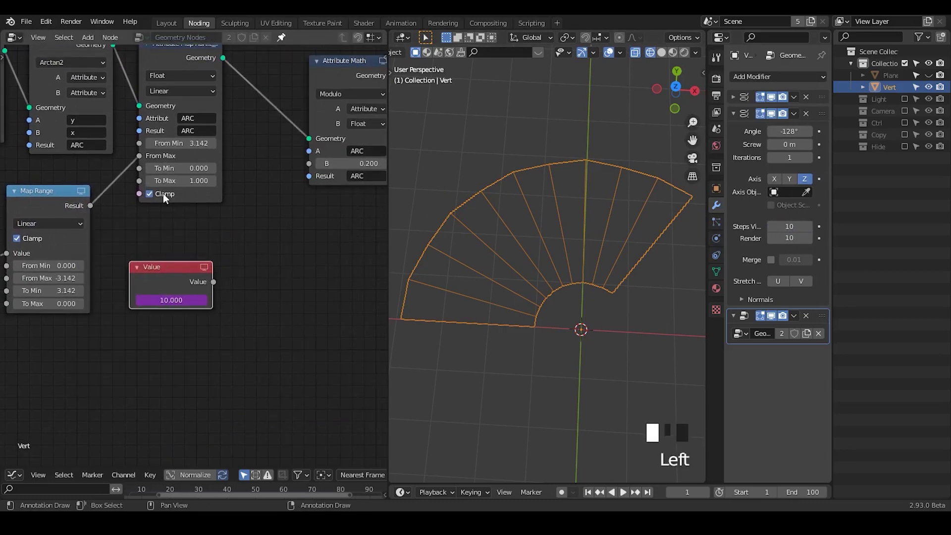
Add a Divide math node beside the driven Value node via node search
{"action": "key", "text": "ctrl+a"}
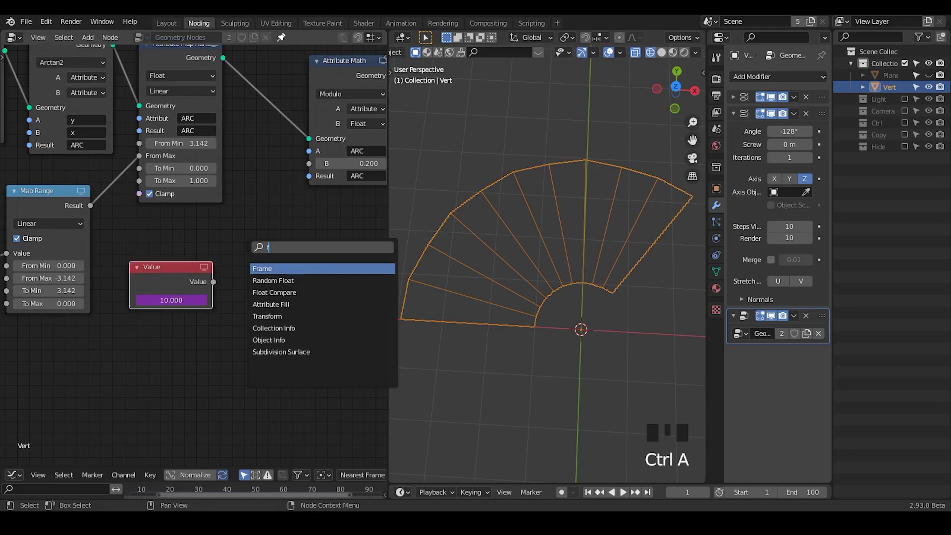
{"action": "left_click", "coordinate": [285, 247]}
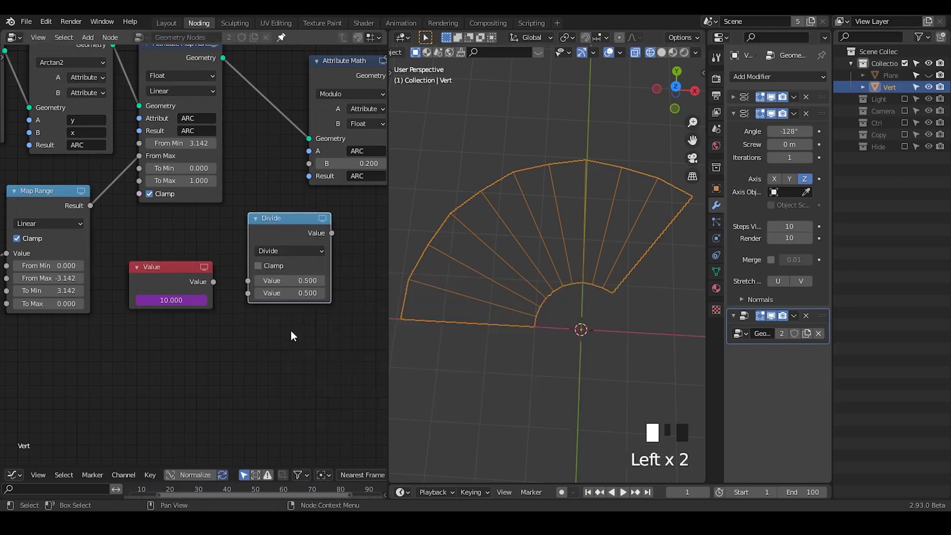
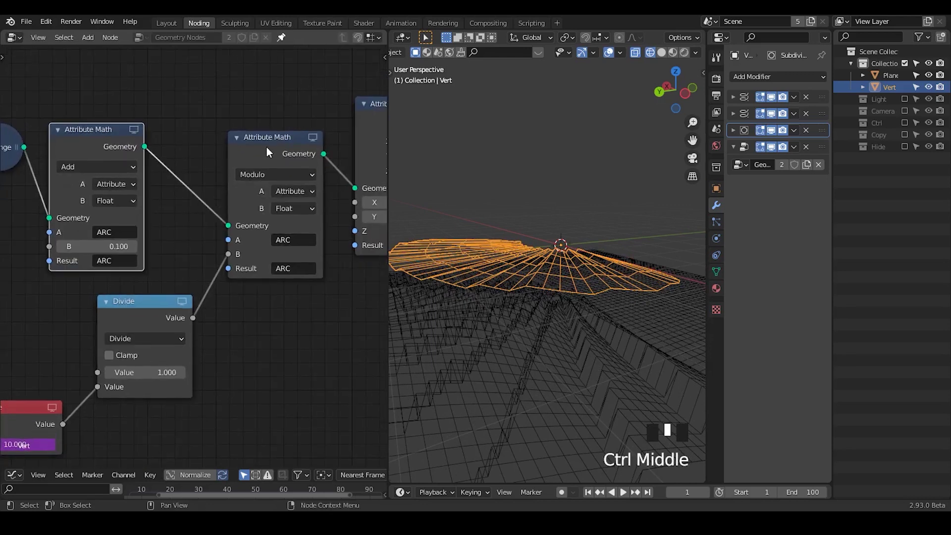
Duplicate the Add Attribute Math node to drop a Multiply copy after the Modulo step
{"action": "left_click", "coordinate": [270, 152]}
{"action": "left_click", "coordinate": [78, 153]}
{"action": "key", "text": "shift+d"}
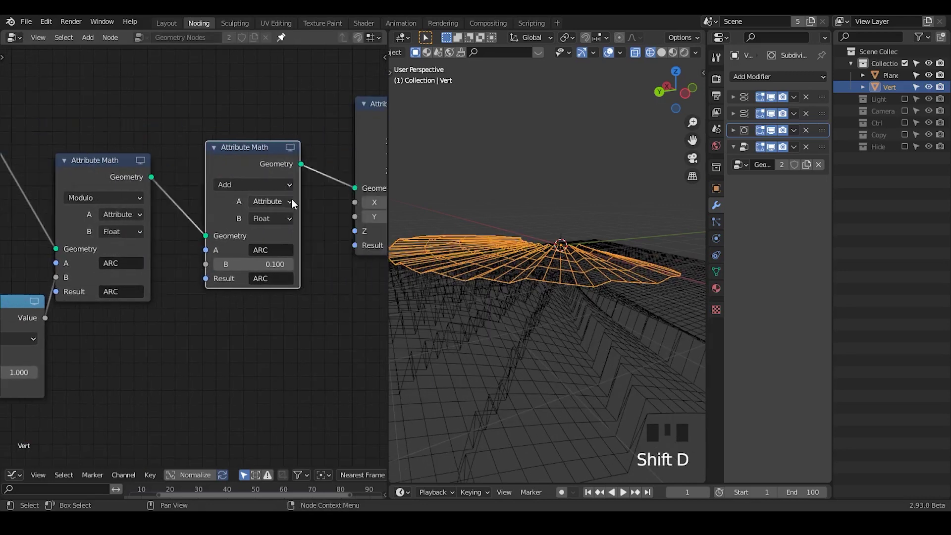
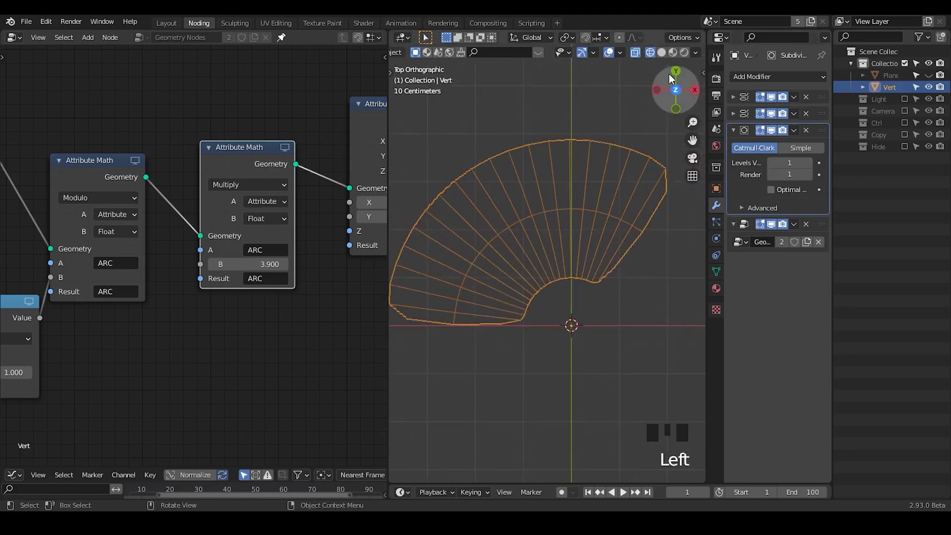
Adjust the Multiply node's B factor on ARC that drives the fan's Z offset
{"action": "left_click", "coordinate": [797, 156]}
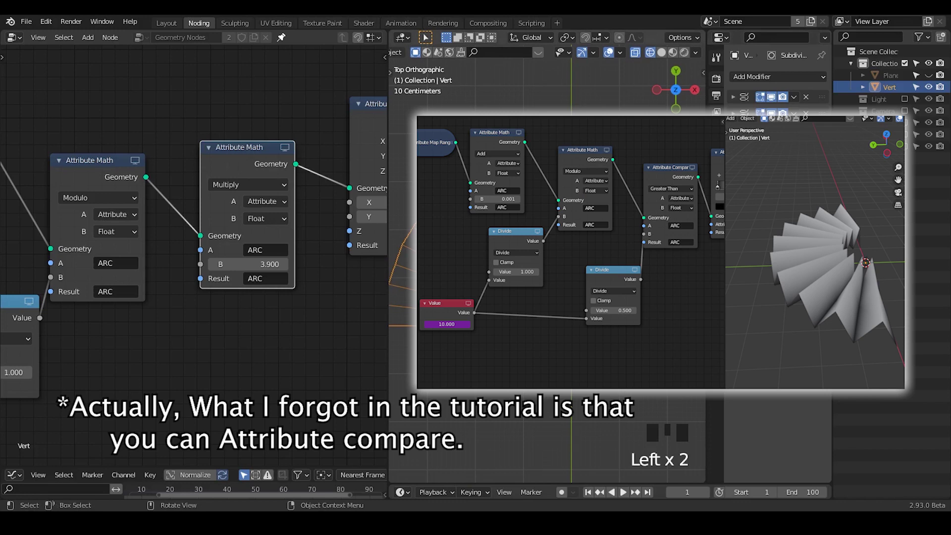
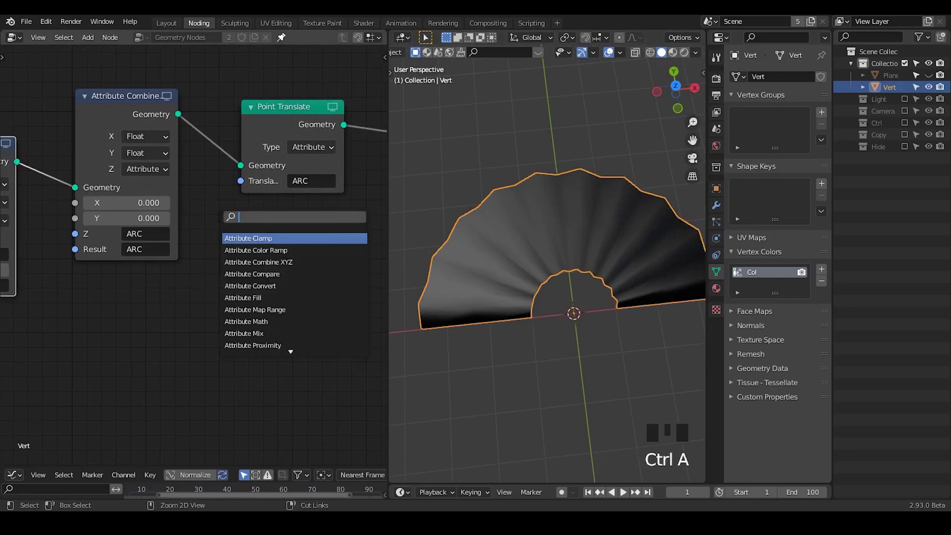
Insert an Attribute Color Ramp on ARC before the Combine node, then reselect the Vert fan
{"action": "key", "text": "t"}
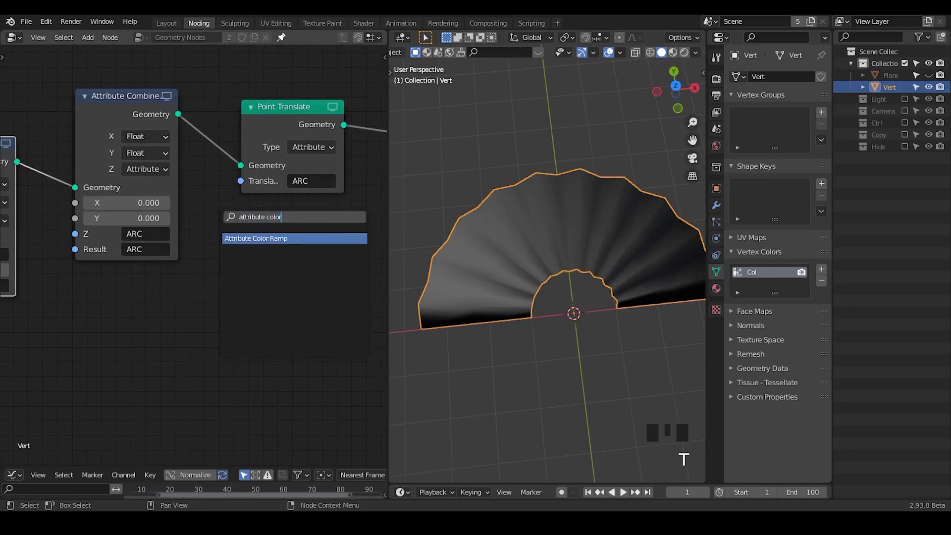
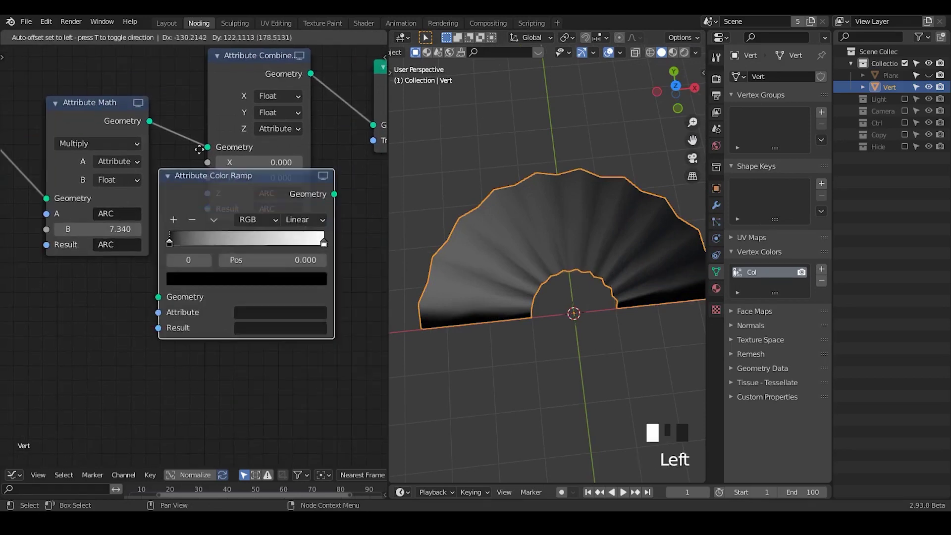
{"action": "left_click_drag", "start_coordinate": [165, 272], "coordinate": [182, 106]}
{"action": "left_click", "coordinate": [183, 105]}
{"action": "left_click", "coordinate": [183, 106]}
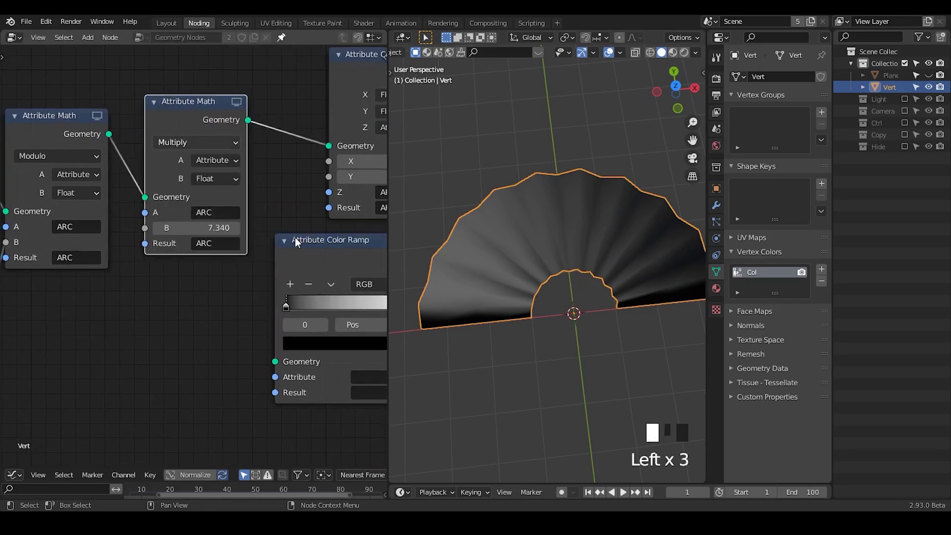
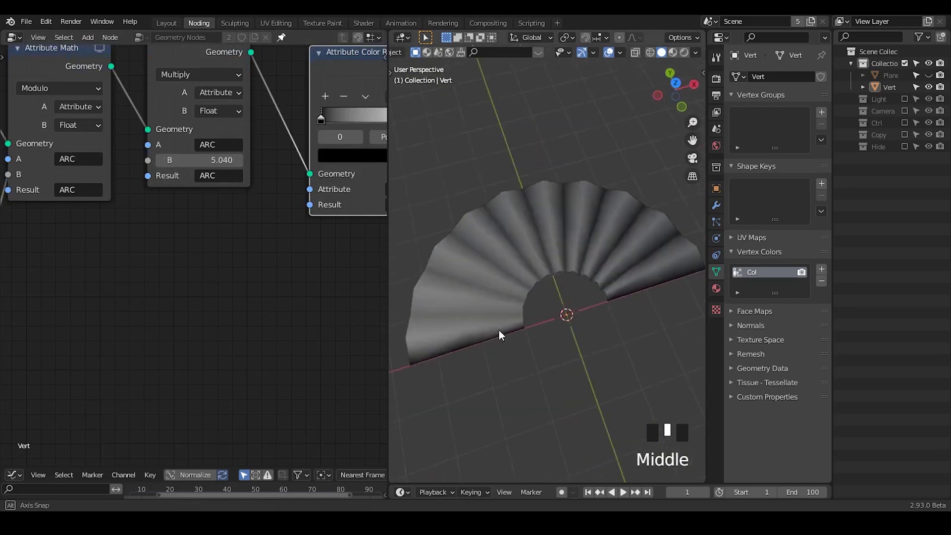
{"action": "scroll", "scroll_direction": "down", "scroll_amount": 3}
{"action": "left_click", "coordinate": [571, 228]}
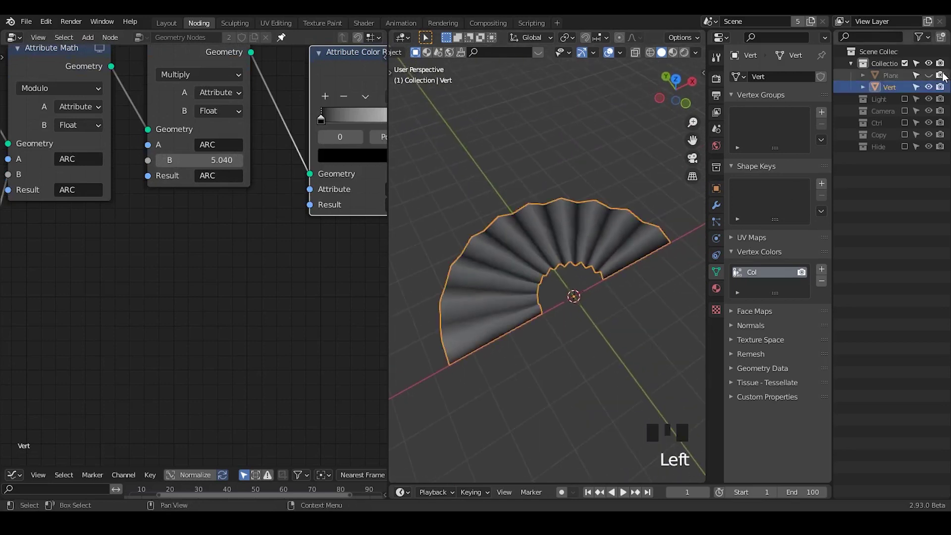
Show the Vert fan's Modifier properties while orbiting around the fan
{"action": "left_click", "coordinate": [934, 88]}
{"action": "left_click", "coordinate": [931, 79]}
{"action": "left_click", "coordinate": [896, 80]}
{"action": "left_click_drag", "start_coordinate": [518, 309], "coordinate": [934, 78]}
{"action": "left_click", "coordinate": [934, 78]}
{"action": "left_click", "coordinate": [933, 86]}
{"action": "left_click", "coordinate": [893, 91]}
{"action": "scroll", "scroll_direction": "up", "scroll_amount": 3}
{"action": "left_click_drag", "start_coordinate": [609, 331], "coordinate": [720, 208]}
{"action": "left_click", "coordinate": [719, 208]}
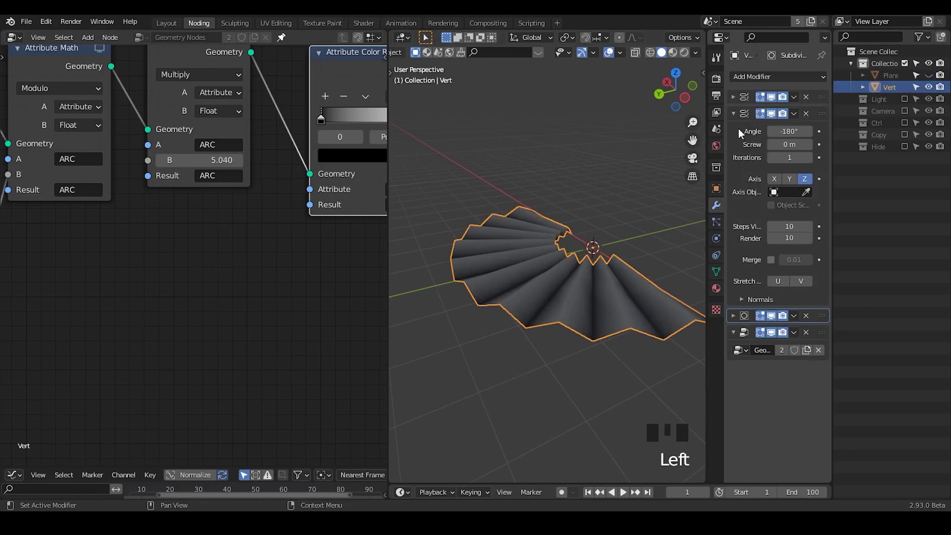
Expand the Subdivision modifier, set it to Simple with Levels Viewport 1
{"action": "left_click_drag", "start_coordinate": [735, 112], "coordinate": [568, 297]}
{"action": "left_click_drag", "start_coordinate": [568, 298], "coordinate": [811, 167]}
{"action": "left_click", "coordinate": [811, 166]}
{"action": "scroll", "scroll_direction": "down", "scroll_amount": 3}
{"action": "left_click_drag", "start_coordinate": [530, 342], "coordinate": [593, 407]}
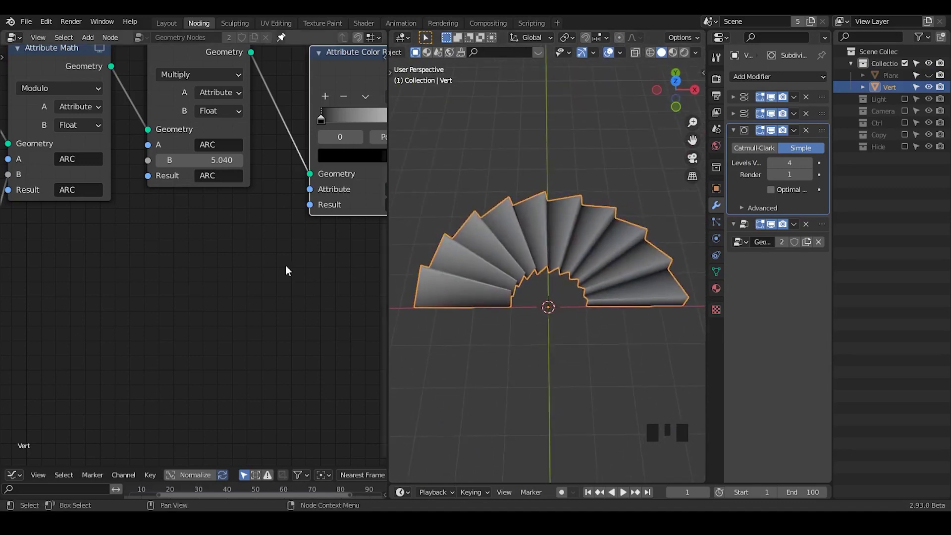
{"action": "left_click_drag", "start_coordinate": [318, 252], "coordinate": [778, 162]}
{"action": "left_click_drag", "start_coordinate": [778, 162], "coordinate": [572, 225]}
{"action": "left_click_drag", "start_coordinate": [573, 226], "coordinate": [199, 176]}
{"action": "left_click", "coordinate": [199, 175]}
{"action": "left_click_drag", "start_coordinate": [176, 229], "coordinate": [151, 249]}
{"action": "left_click", "coordinate": [151, 249]}
Lower the Screw modifier's Steps Viewport from 10 to 9 for broader pleats
{"action": "left_click", "coordinate": [252, 156]}
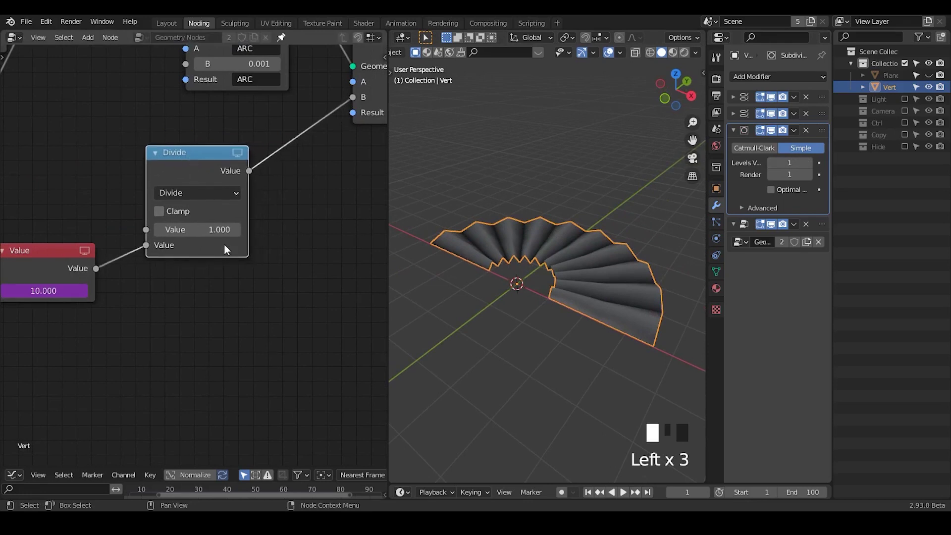
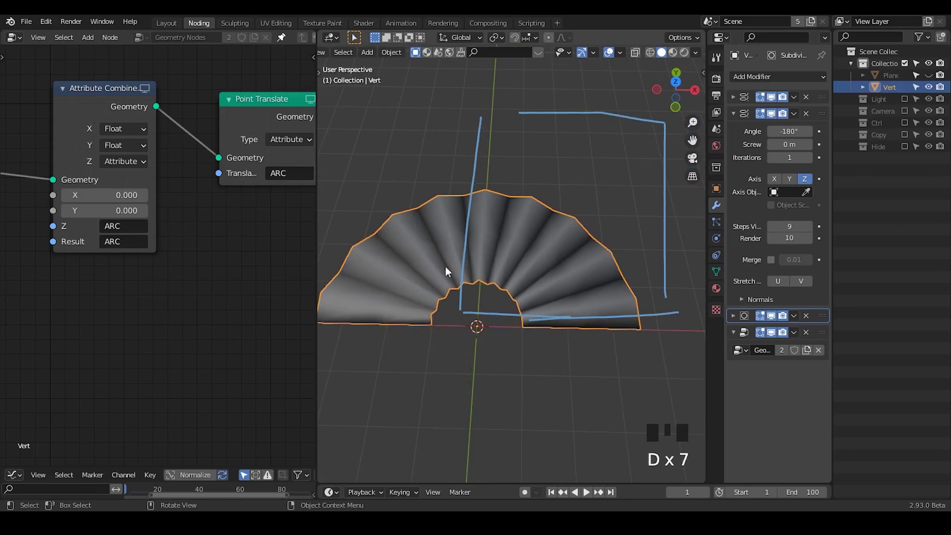
Orbit to face the fan front-on and bring up its modifier stack
{"action": "left_click_drag", "start_coordinate": [506, 285], "coordinate": [721, 248]}
{"action": "left_click", "coordinate": [720, 248]}
{"action": "left_click", "coordinate": [721, 258]}
{"action": "left_click", "coordinate": [722, 238]}
{"action": "left_click", "coordinate": [721, 217]}
{"action": "left_click", "coordinate": [718, 275]}
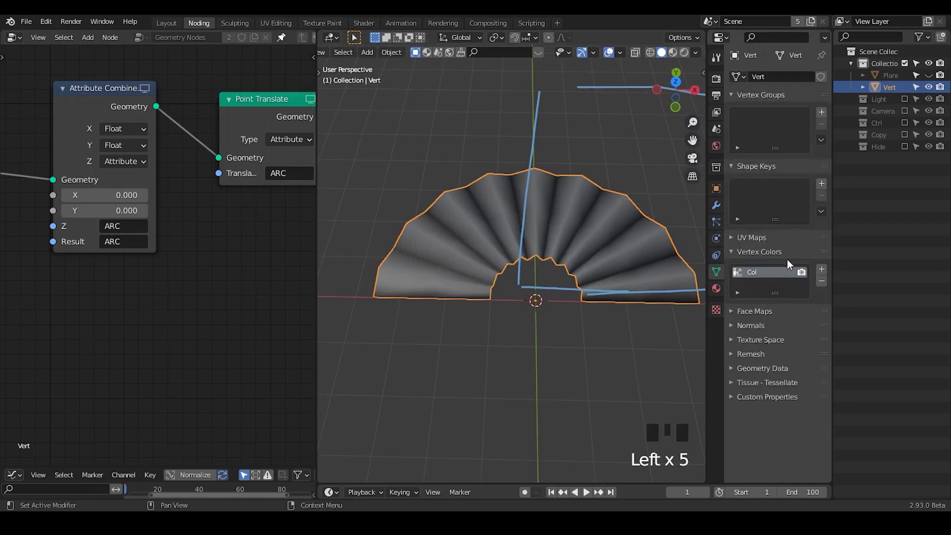
{"action": "left_click_drag", "start_coordinate": [742, 245], "coordinate": [690, 221]}
{"action": "left_click", "coordinate": [715, 213]}
Collapse the Screw, Screw.001, Subdivision and GeometryNodes panels and pan the node editor to Group Output
{"action": "left_click_drag", "start_coordinate": [736, 120], "coordinate": [734, 137]}
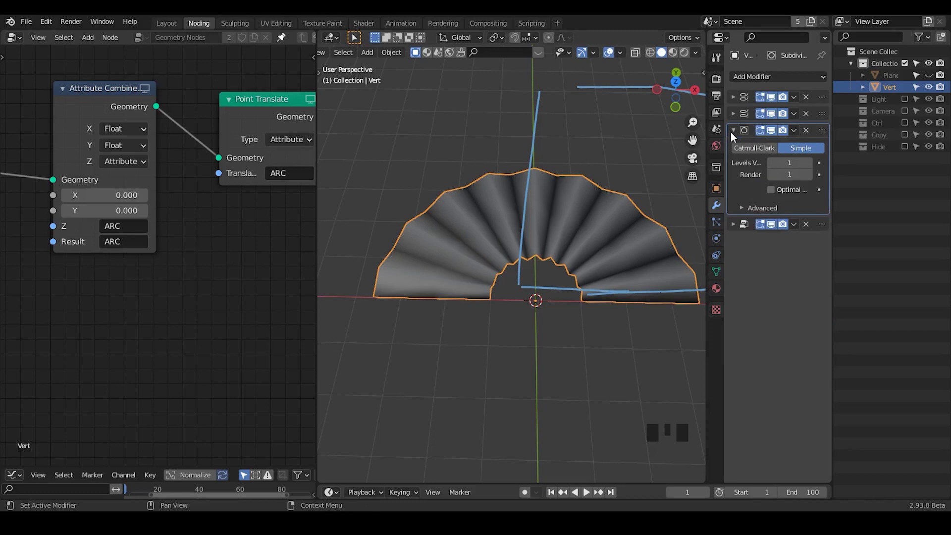
{"action": "left_click_drag", "start_coordinate": [734, 137], "coordinate": [576, 166]}
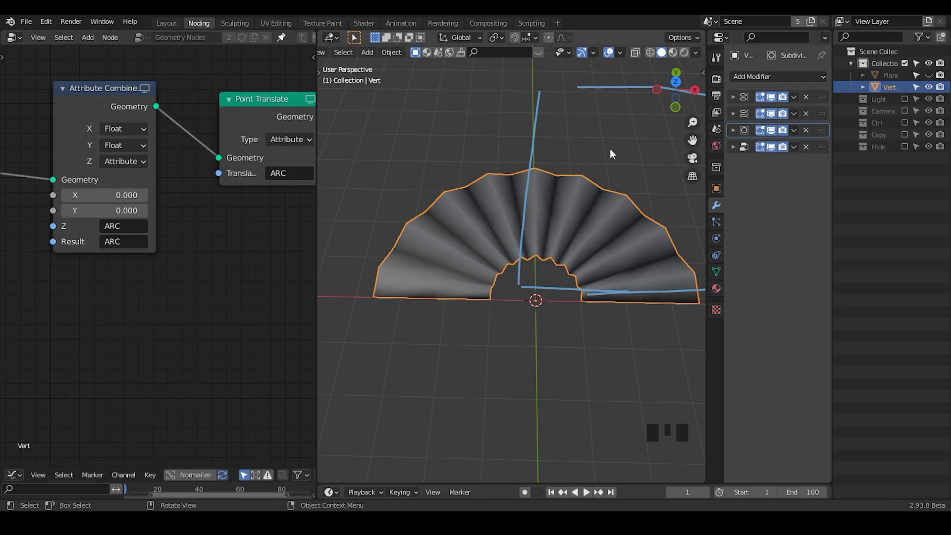
{"action": "left_click_drag", "start_coordinate": [735, 153], "coordinate": [540, 272]}
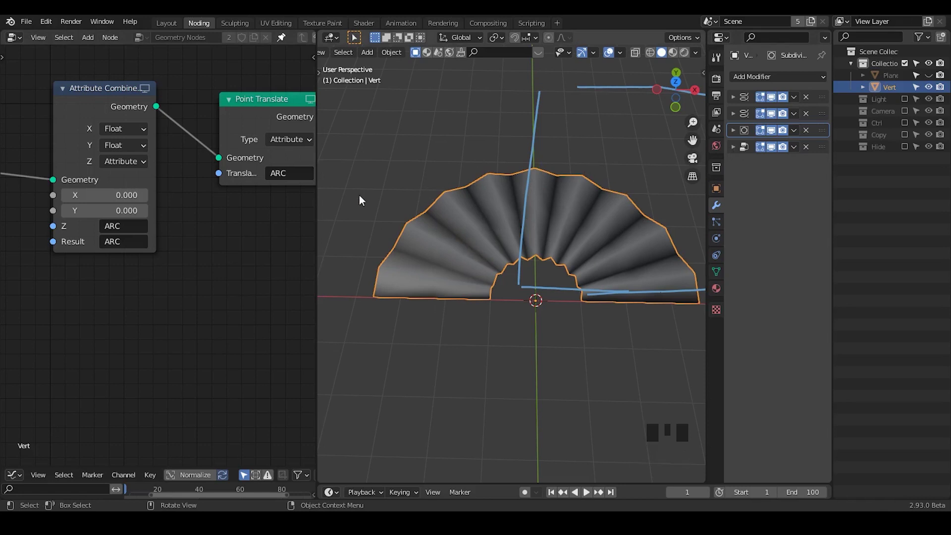
{"action": "left_click_drag", "start_coordinate": [287, 236], "coordinate": [918, 462]}
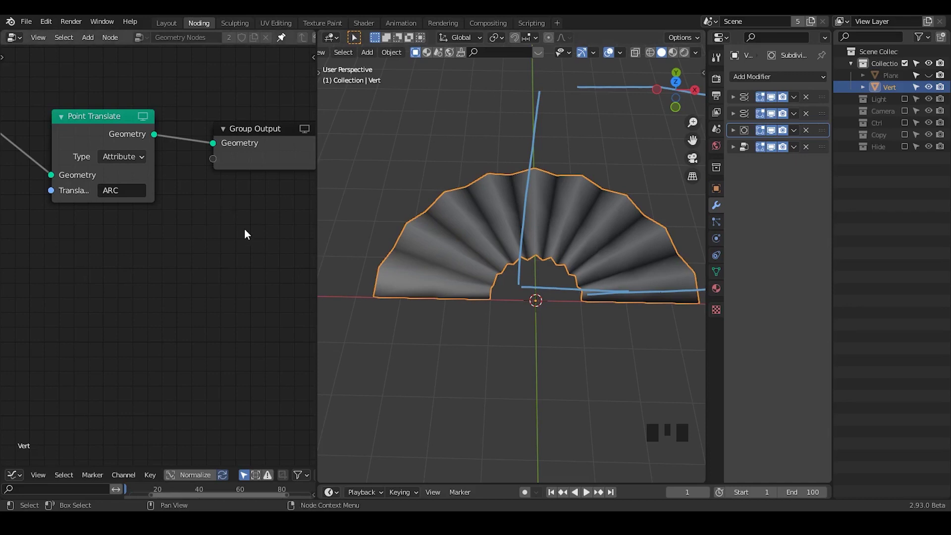
Add a Bounding Box node and place it below Point Translate in the node tree
{"action": "key", "text": "ctrl+a"}
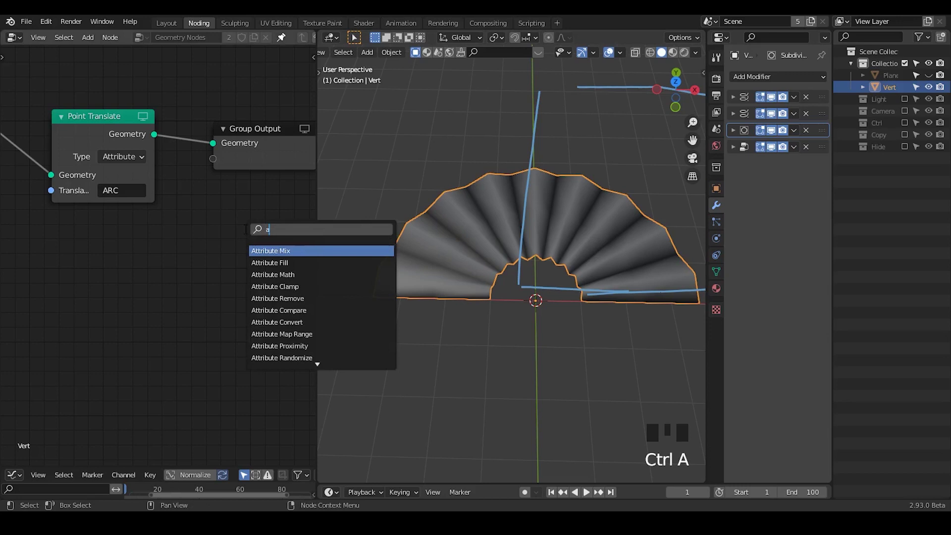
{"action": "key", "text": "t"}
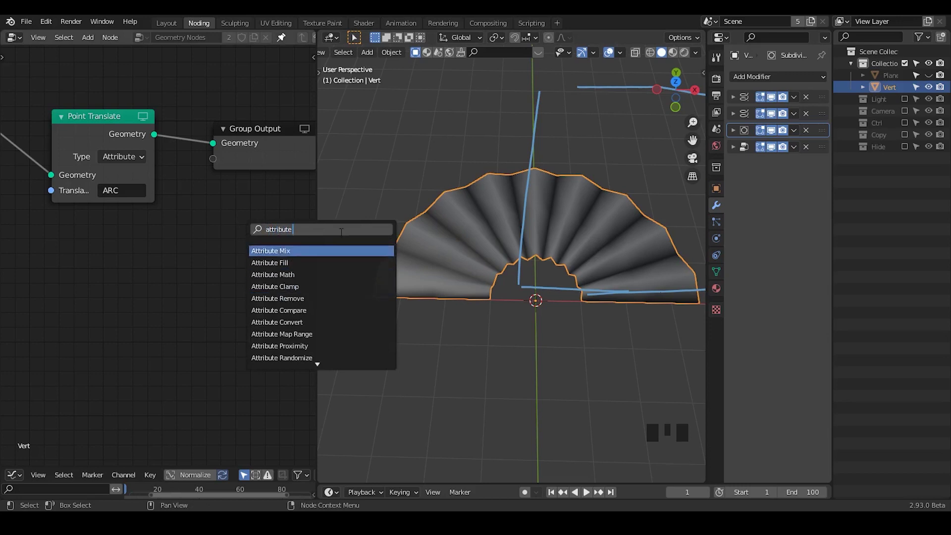
{"action": "left_click", "coordinate": [721, 278]}
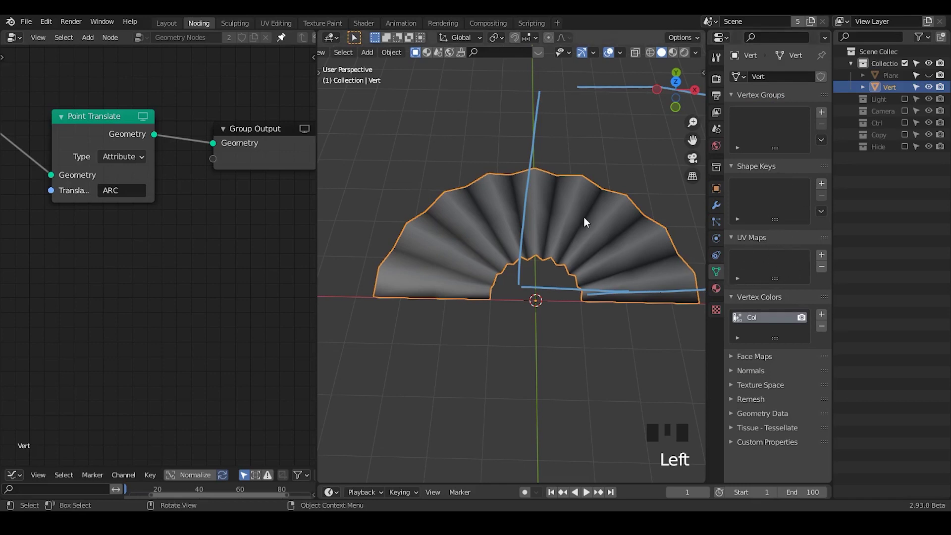
{"action": "key", "text": "ctrl+a"}
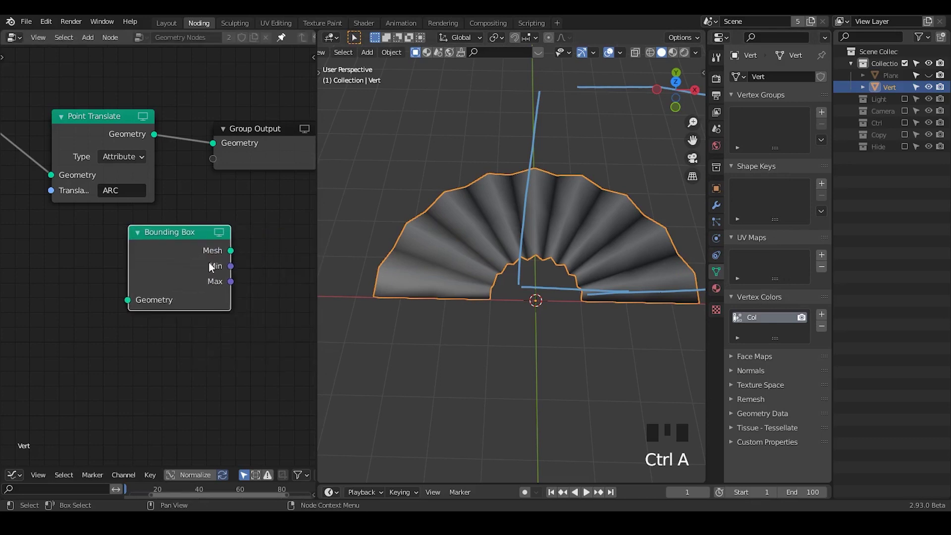
{"action": "left_click_drag", "start_coordinate": [233, 274], "coordinate": [386, 142]}
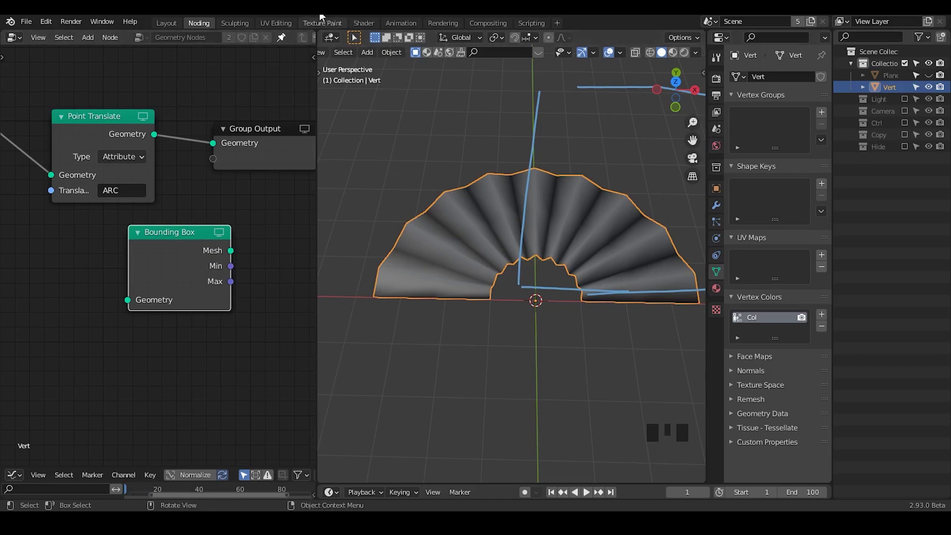
View the checker-textured fan in the Shading workspace with its modifier list shown
{"action": "left_click", "coordinate": [359, 27]}
{"action": "left_click", "coordinate": [283, 35]}
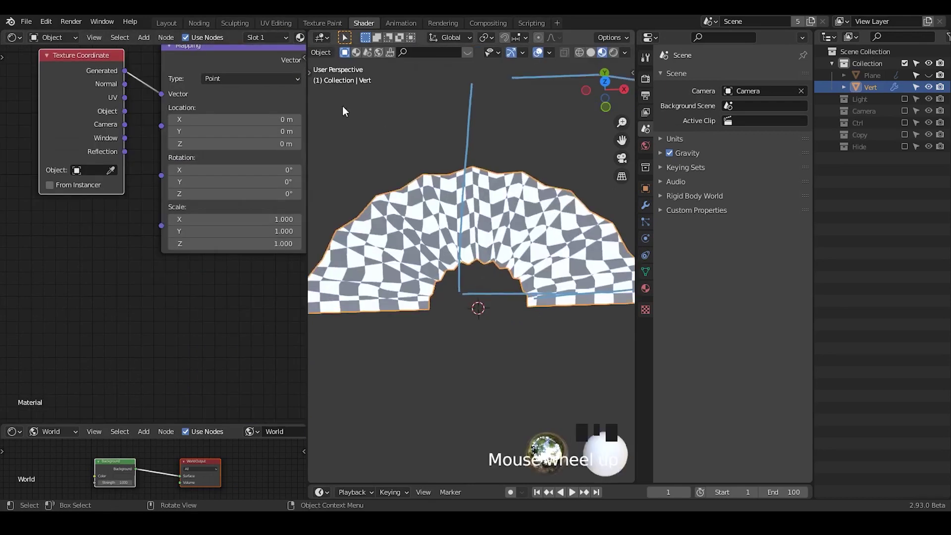